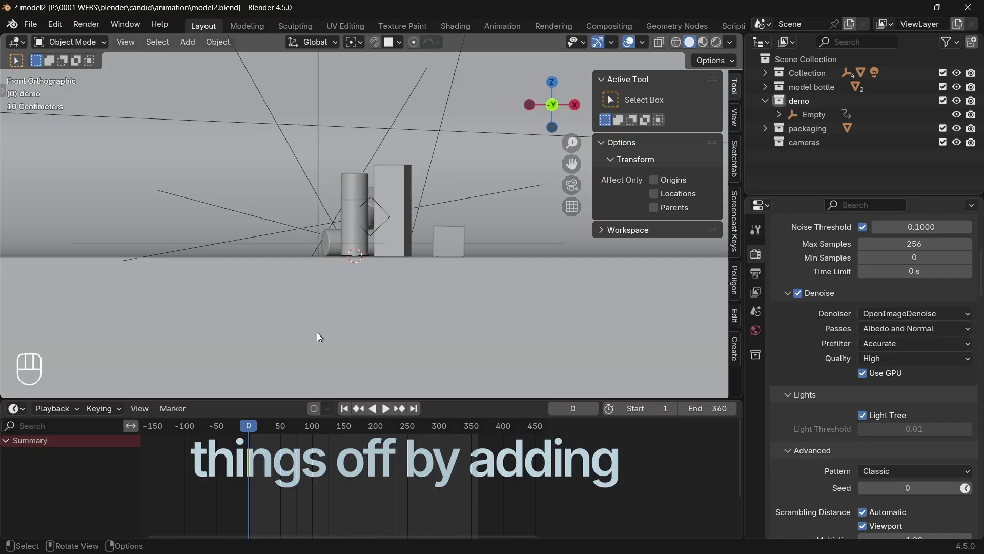
# Add a new camera, rename it anim1 and move it into the cameras collection
pyautogui.press('shift+a')
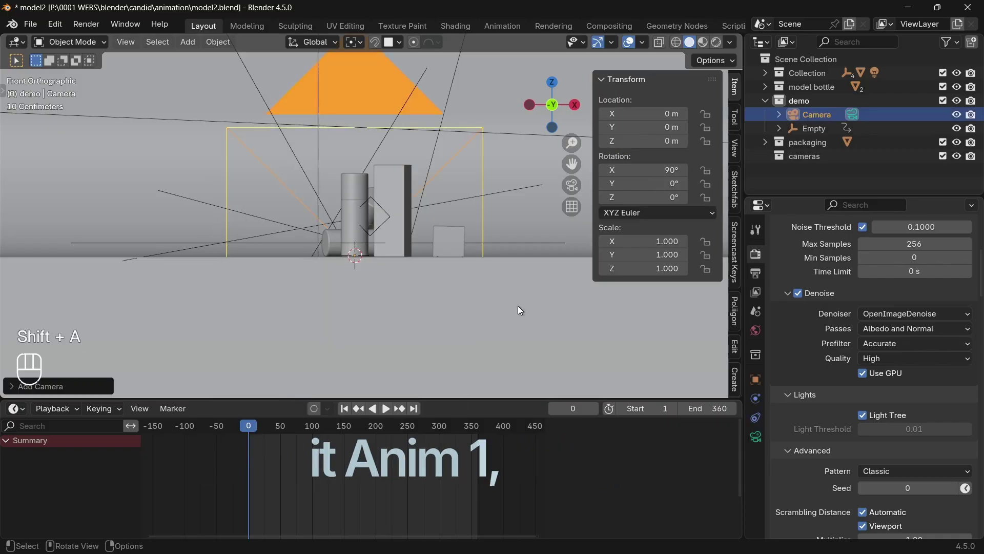
pyautogui.press('F2')
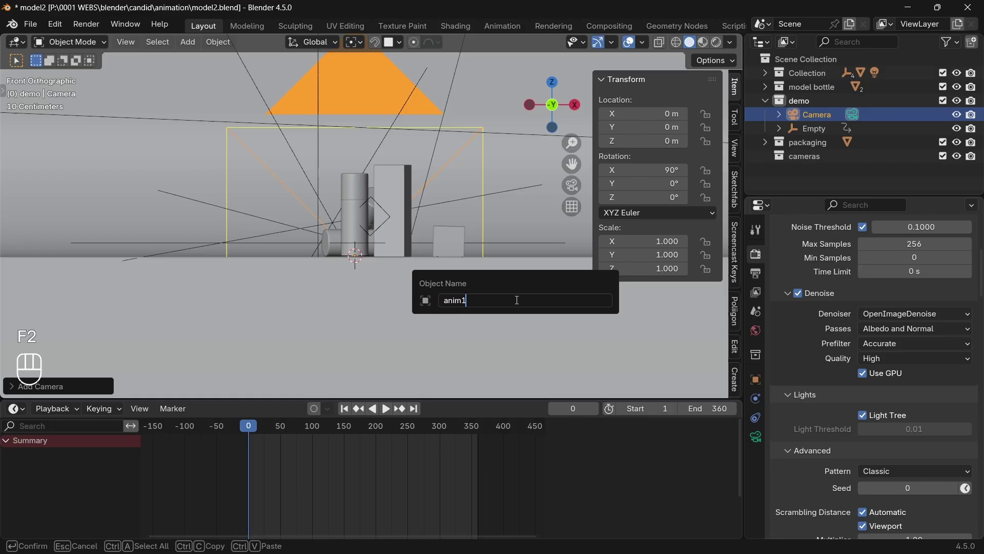
pyautogui.moveTo(811, 117); pyautogui.dragTo(814, 160)
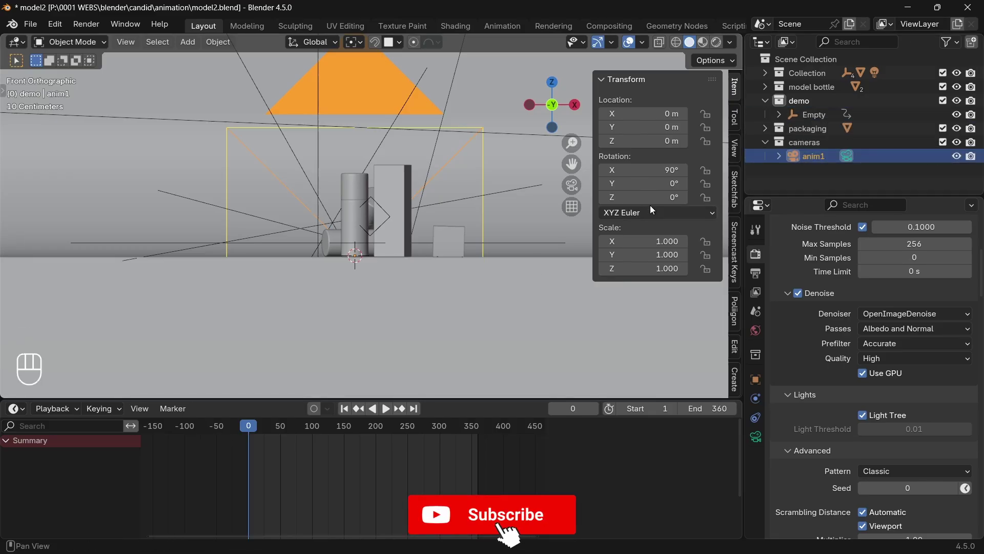
pyautogui.click(766, 106)
# Pull anim1 back along Y about 3.15 m and scale it down to roughly 0.3
pyautogui.moveTo(572, 311); pyautogui.dragTo(468, 319)
pyautogui.press('g')
pyautogui.press('y')
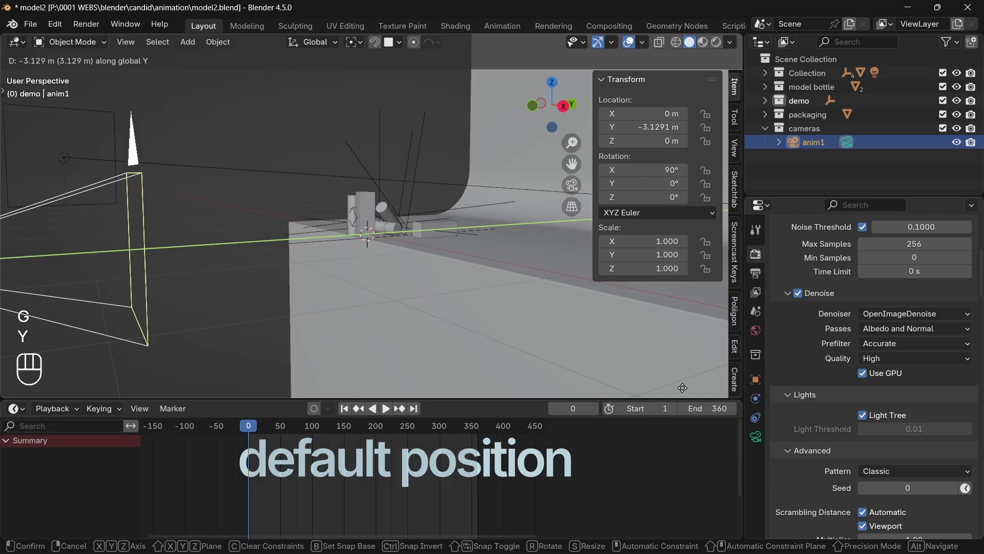
pyautogui.press('s')
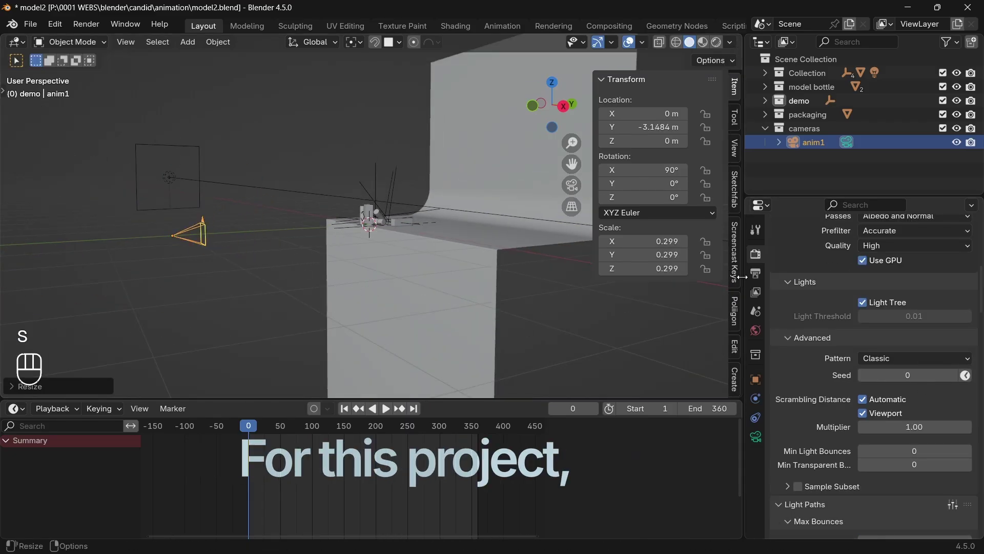
# Check output at 1080×1080 px, 30 fps, frames 1–360, then look through the anim1 camera
pyautogui.click(758, 277)
pyautogui.click(755, 262)
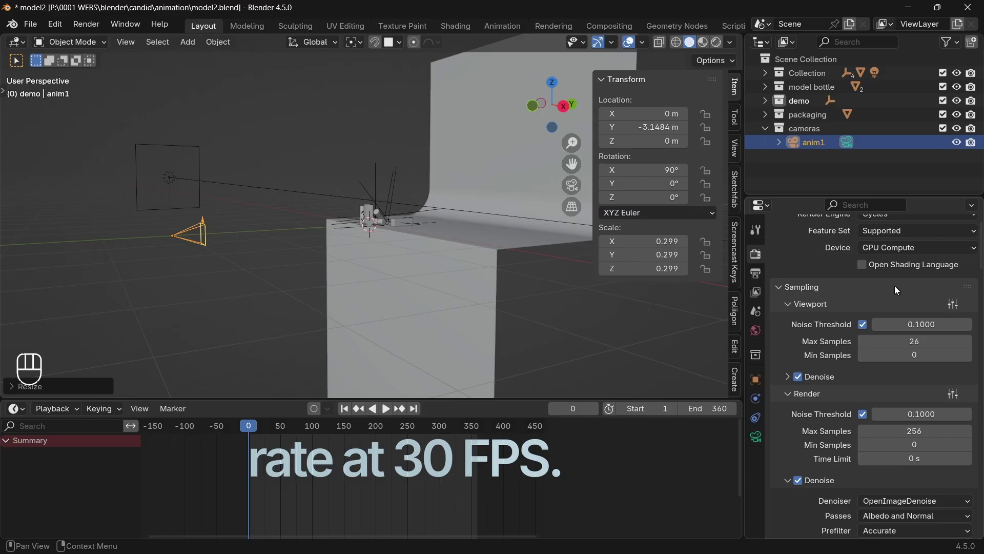
pyautogui.moveTo(761, 274); pyautogui.dragTo(770, 280)
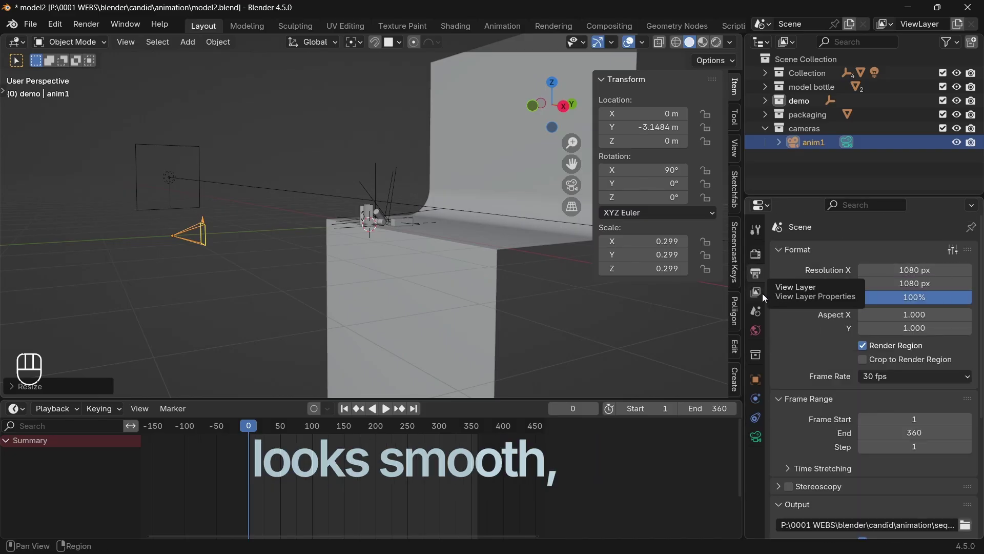
pyautogui.moveTo(895, 383); pyautogui.dragTo(917, 381)
pyautogui.press('KP_0')
# Set anim1's focal length to 130 mm and raise it to Z 0.115 m, nudged along X
pyautogui.click(757, 448)
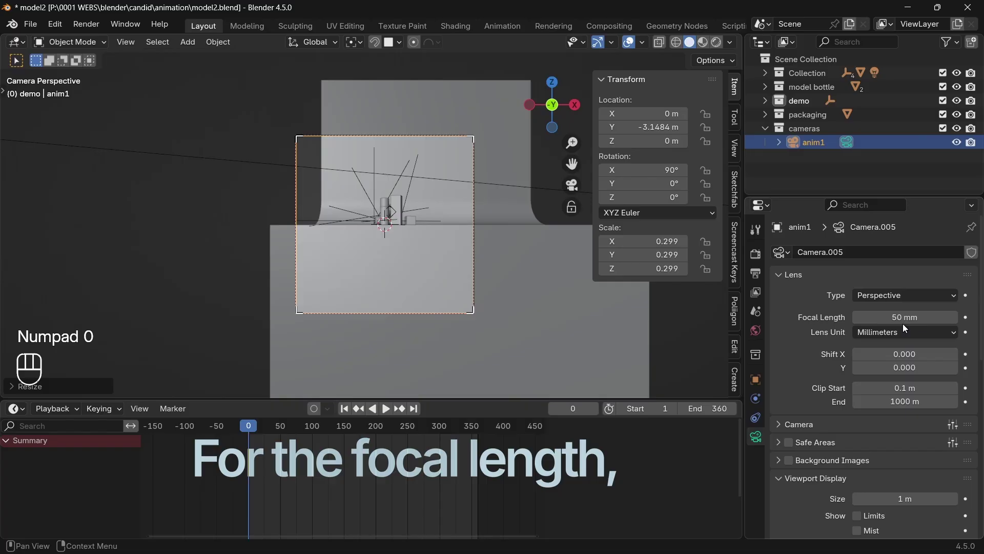
pyautogui.moveTo(906, 316); pyautogui.dragTo(906, 325)
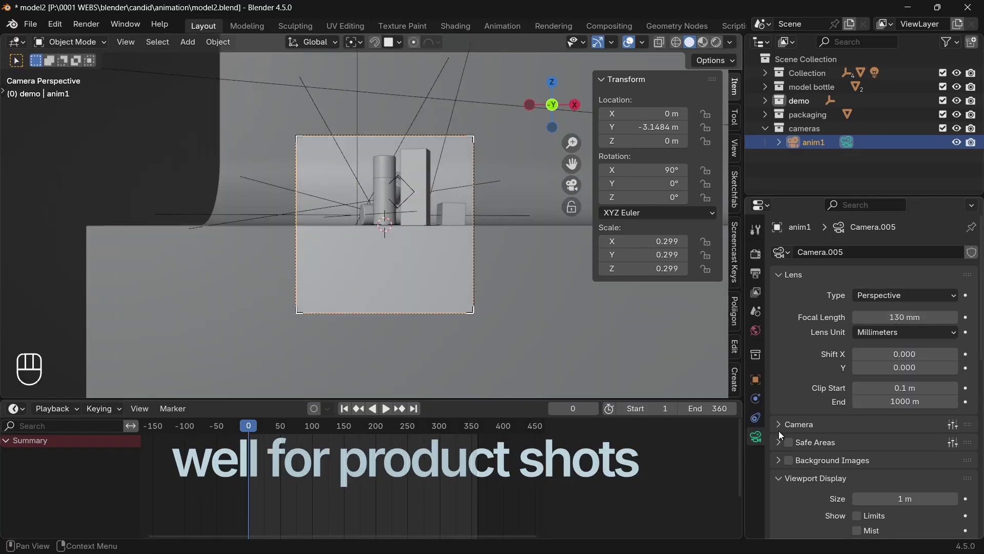
pyautogui.press('g')
pyautogui.press('z')
pyautogui.press('g')
pyautogui.press('x')
pyautogui.click(560, 299)
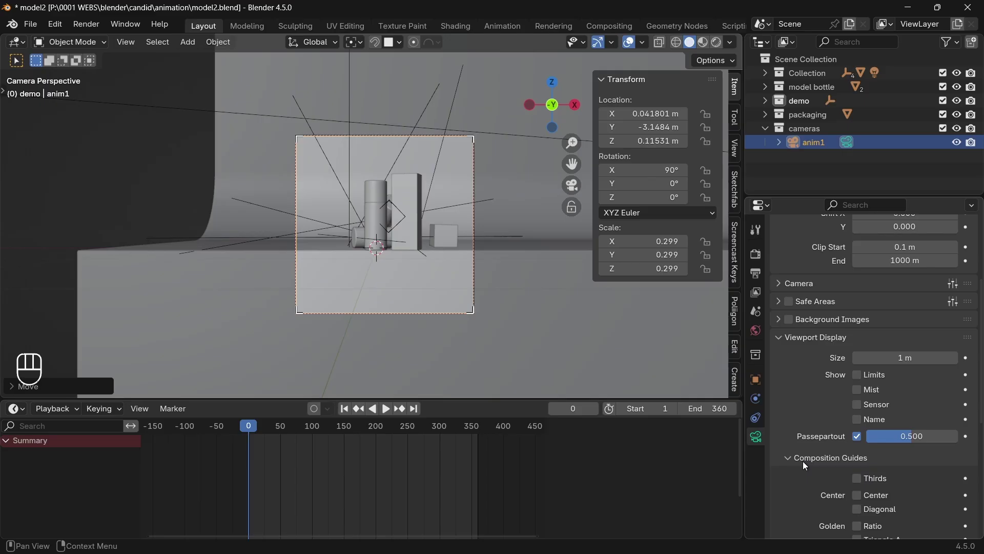
# Fine-tune the camera to X 0.06 m so the products sit inside the frame in camera view
pyautogui.moveTo(858, 495); pyautogui.dragTo(393, 232)
pyautogui.press('Delete')
pyautogui.click(457, 357)
pyautogui.press('g')
pyautogui.press('x')
pyautogui.moveTo(477, 307); pyautogui.dragTo(447, 313)
pyautogui.moveTo(375, 301); pyautogui.dragTo(351, 315)
pyautogui.press('KP_0')
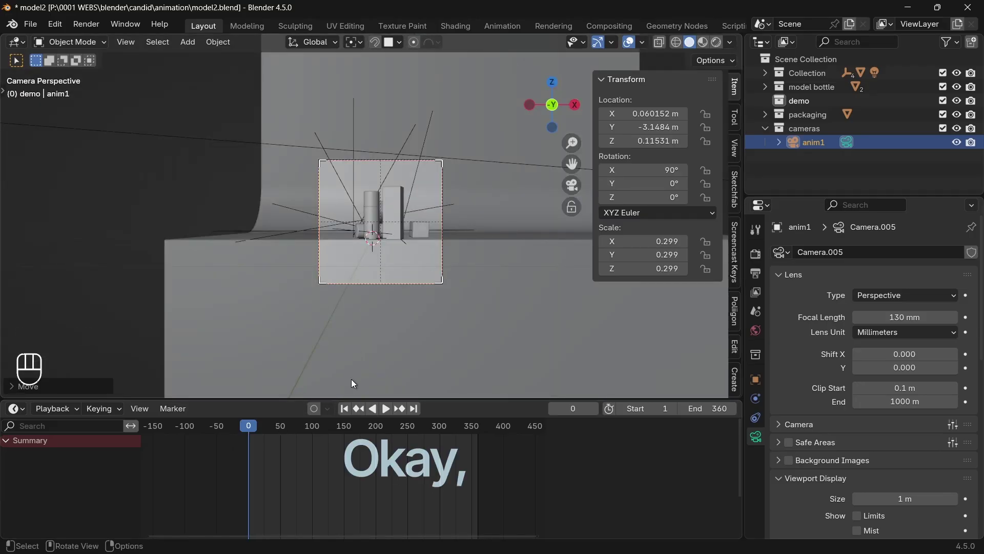
# Key anim1's location at frame 60 (Y −3.1484 m) and return to frame 1
pyautogui.click(255, 432)
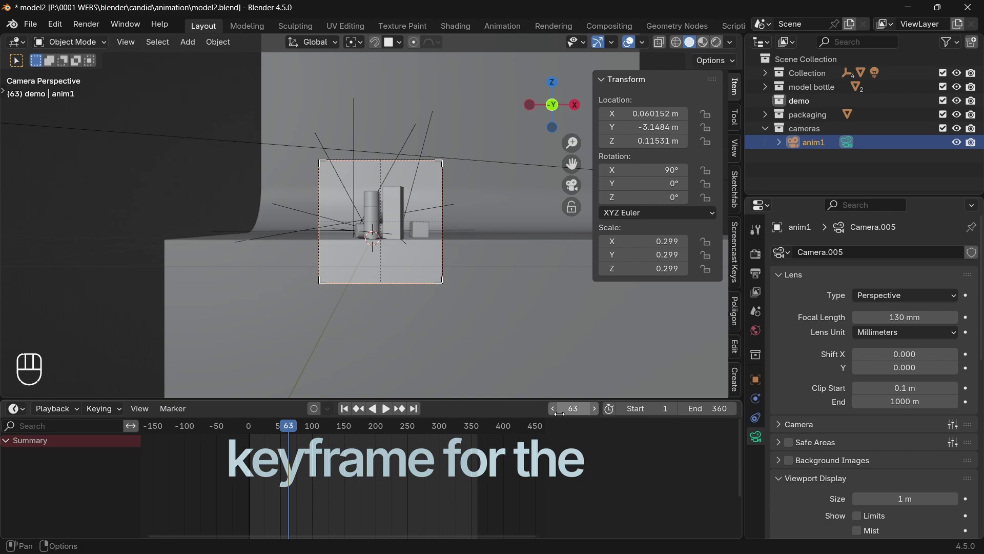
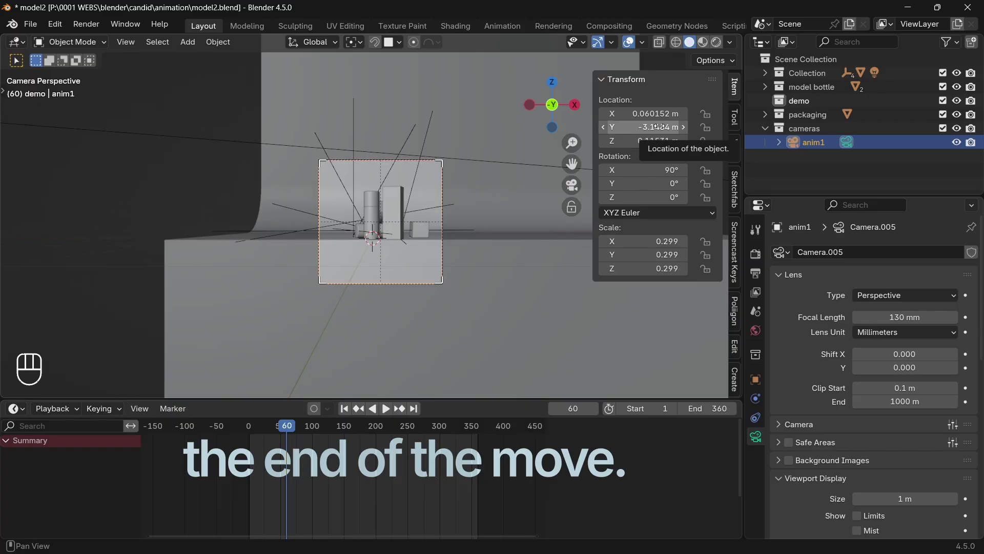
pyautogui.press('i')
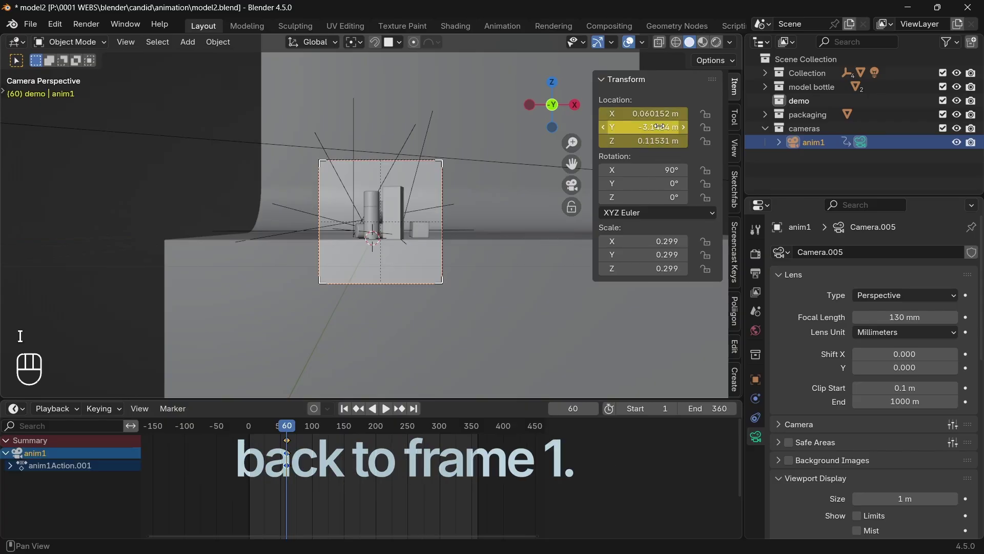
pyautogui.moveTo(286, 432); pyautogui.dragTo(257, 433)
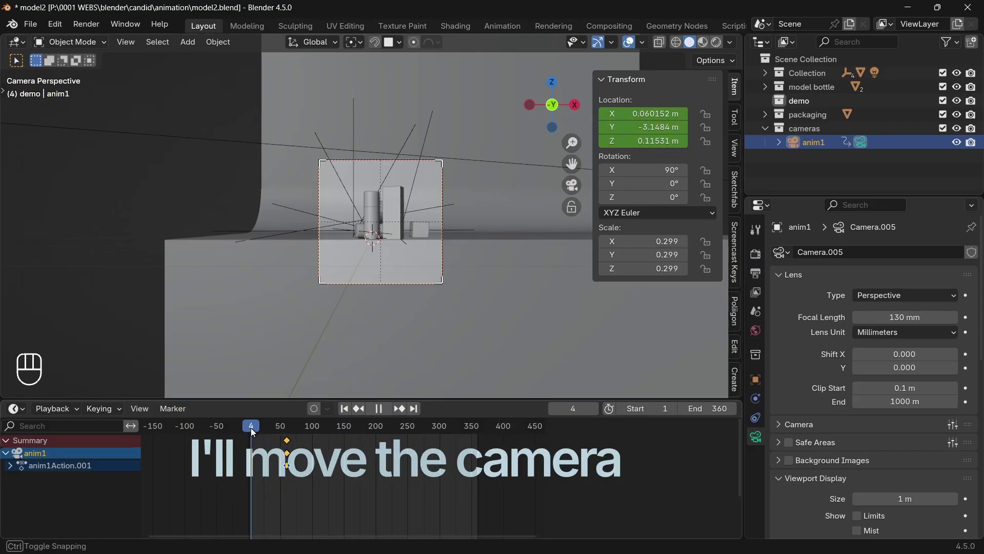
pyautogui.press('shift+Left')
# Pull the camera back to Y −4.1969 m and key that location at frame 1
pyautogui.press('g')
pyautogui.press('y')
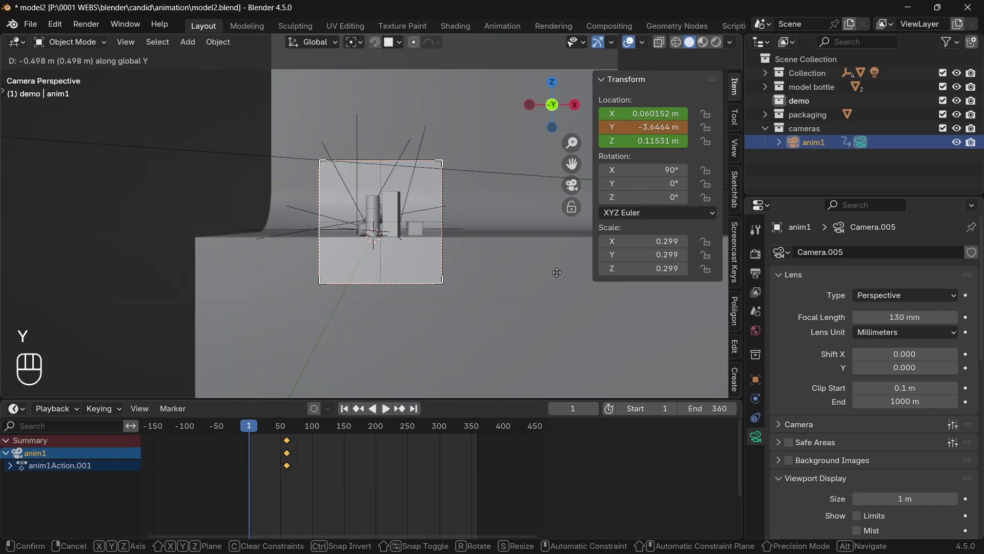
pyautogui.press('g')
pyautogui.press('y')
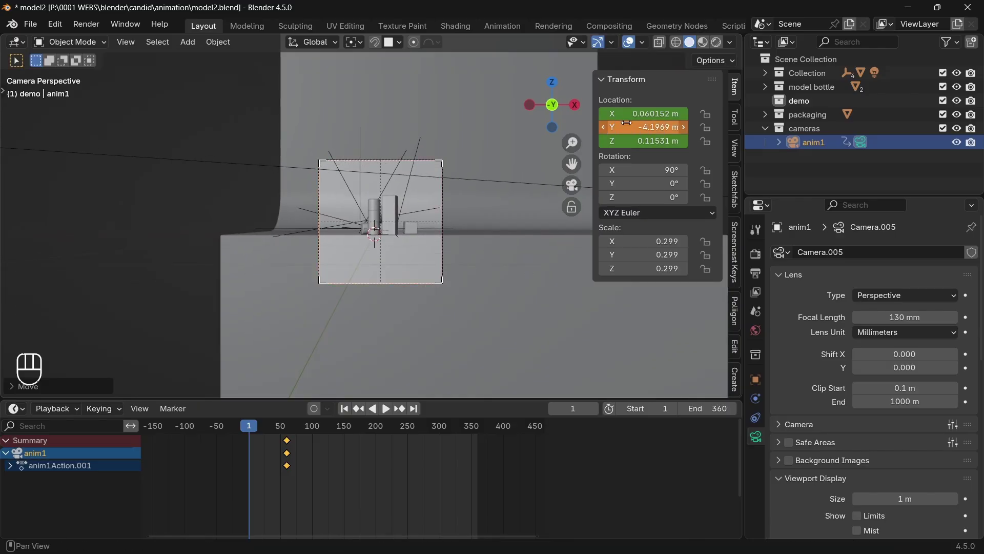
pyautogui.press('i')
# Play back the push-in to check it, then leave the camera view
pyautogui.press('space')
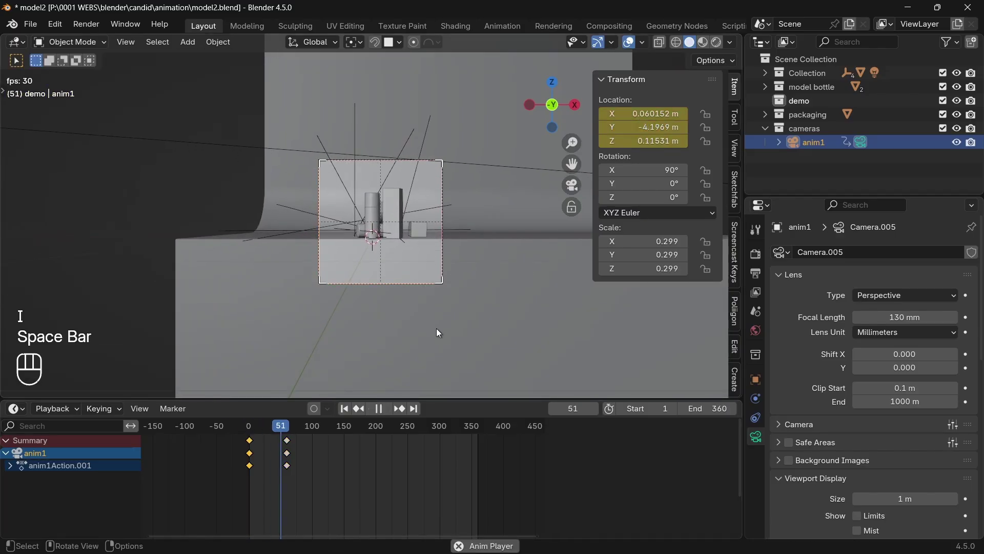
pyautogui.press('space')
pyautogui.moveTo(286, 434); pyautogui.dragTo(253, 434)
pyautogui.press('space')
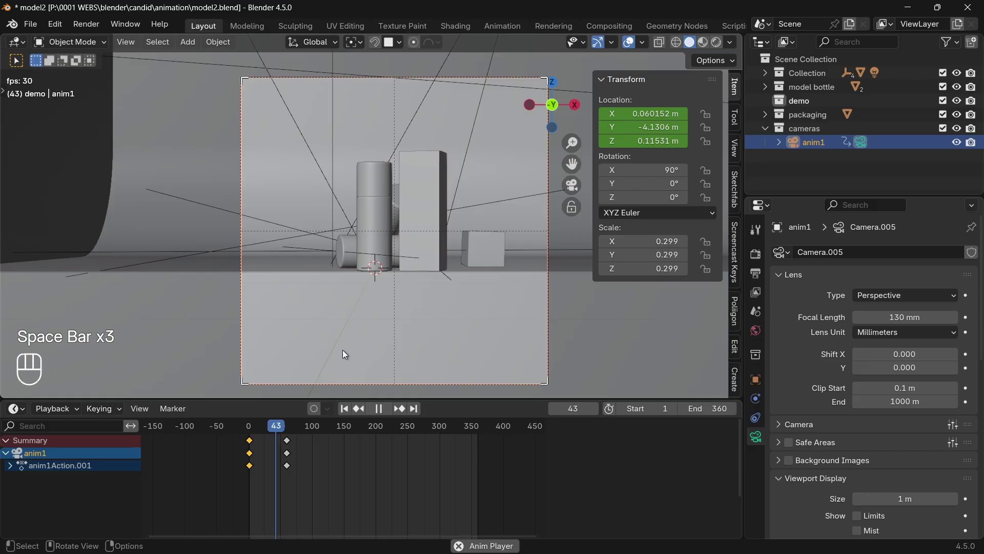
pyautogui.press('space')
pyautogui.moveTo(284, 430); pyautogui.dragTo(439, 330)
pyautogui.click(443, 322)
# Add a small cube-display empty and move it up and along X toward the products
pyautogui.middleClick(396, 307)
pyautogui.click(413, 308)
pyautogui.press('shift+a')
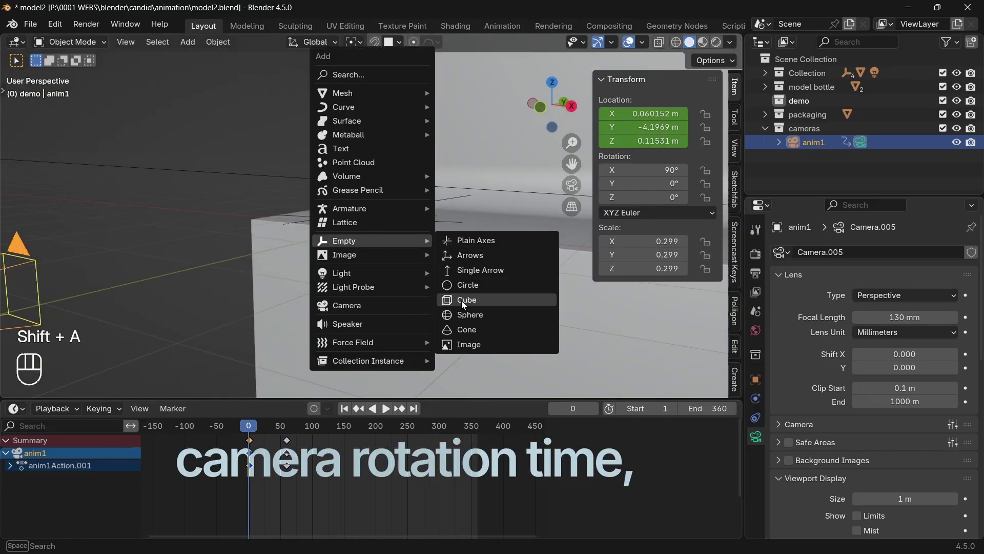
pyautogui.press('s')
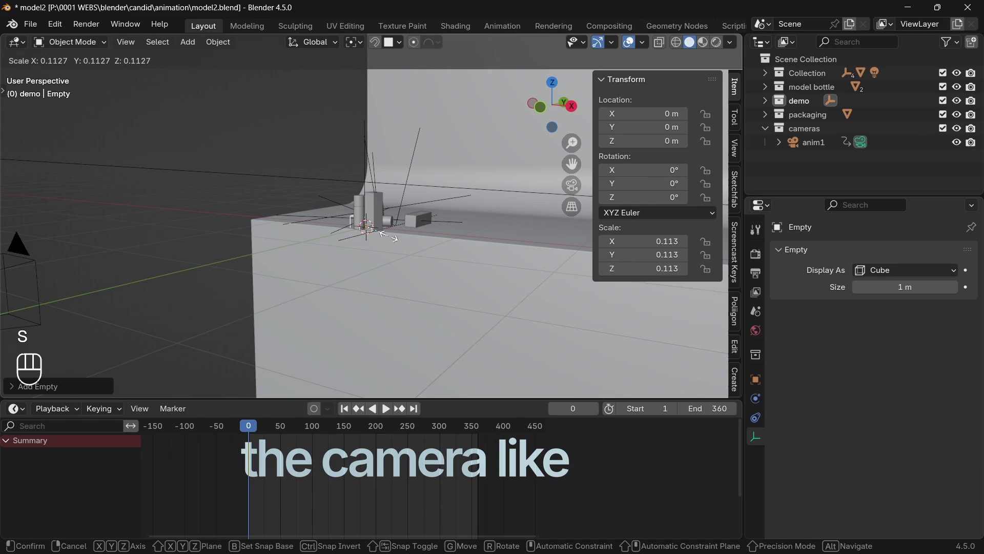
pyautogui.press('KP_0')
pyautogui.press('g')
pyautogui.press('z')
pyautogui.press('g')
pyautogui.press('x')
# Place the empty among the products along Y, shrink it further and rename it camera1
pyautogui.moveTo(458, 264); pyautogui.dragTo(341, 303)
pyautogui.press('g')
pyautogui.press('y')
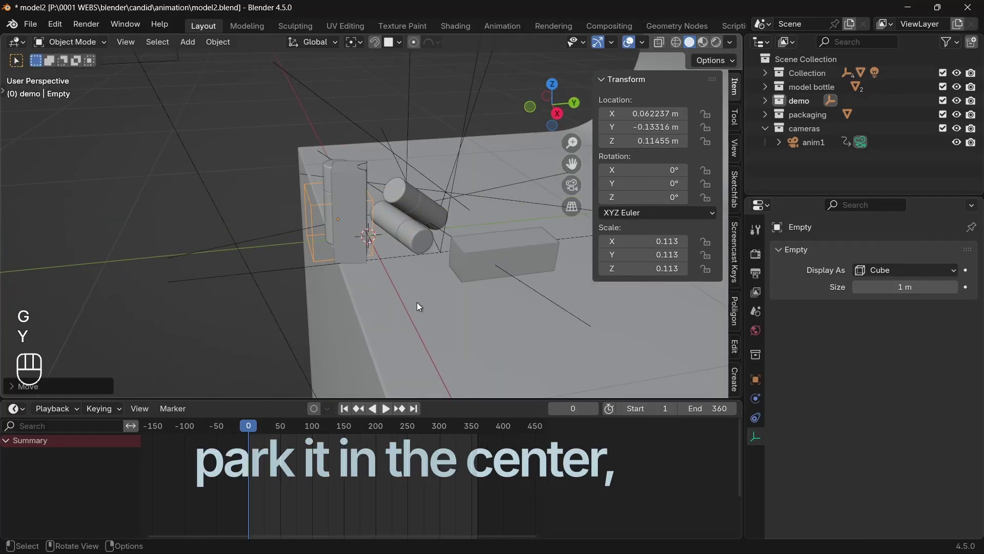
pyautogui.press('s')
pyautogui.press('KP_0')
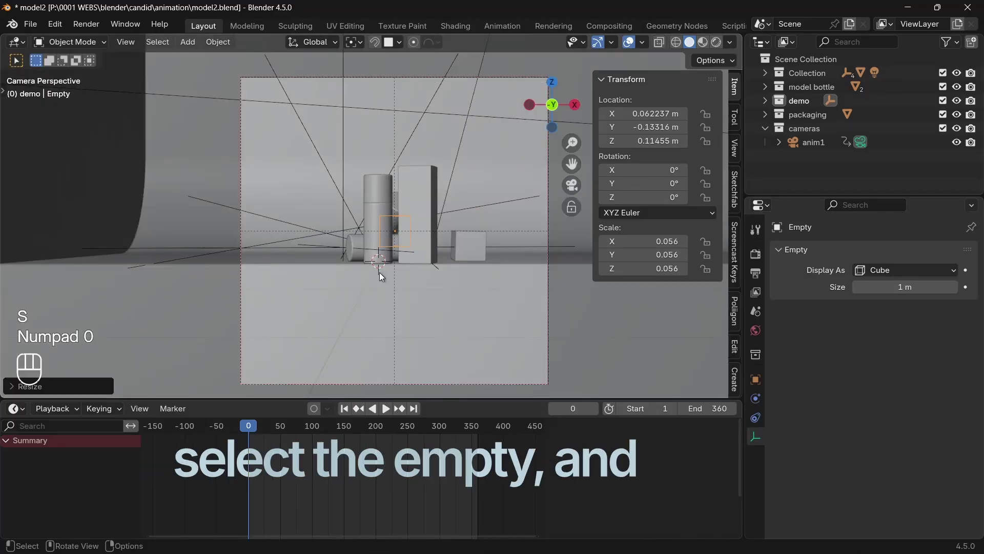
pyautogui.press('F2')
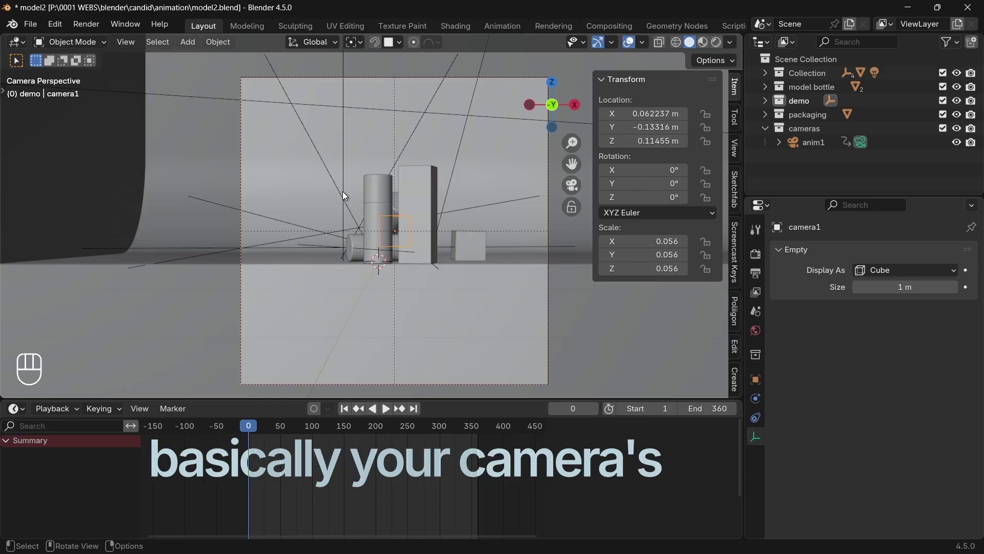
# Parent the anim1 camera to the camera1 empty and view the rig from outside
pyautogui.moveTo(533, 296); pyautogui.dragTo(482, 299)
pyautogui.click(234, 212)
pyautogui.click(303, 167)
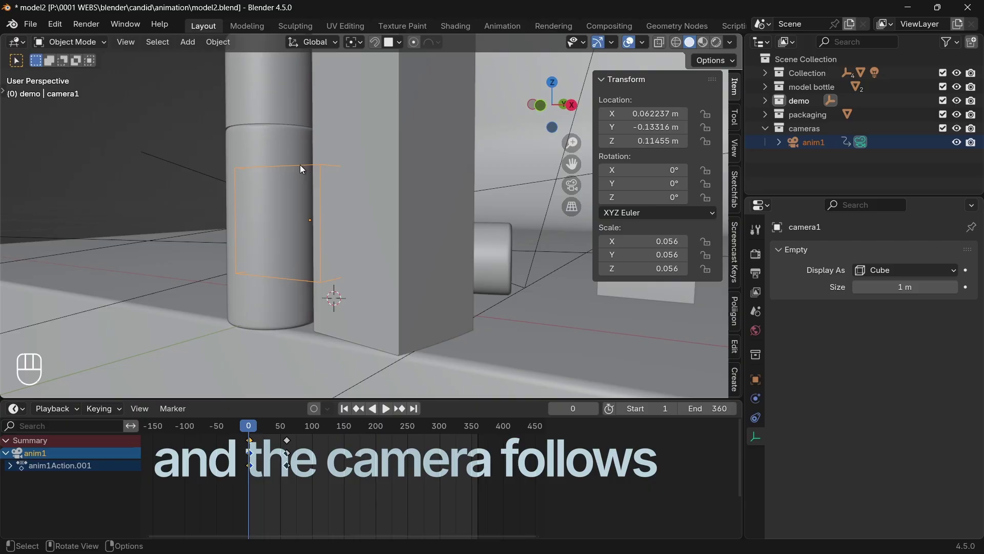
pyautogui.press('ctrl+p')
pyautogui.moveTo(350, 236); pyautogui.dragTo(386, 281)
pyautogui.click(385, 282)
pyautogui.click(186, 222)
pyautogui.click(372, 235)
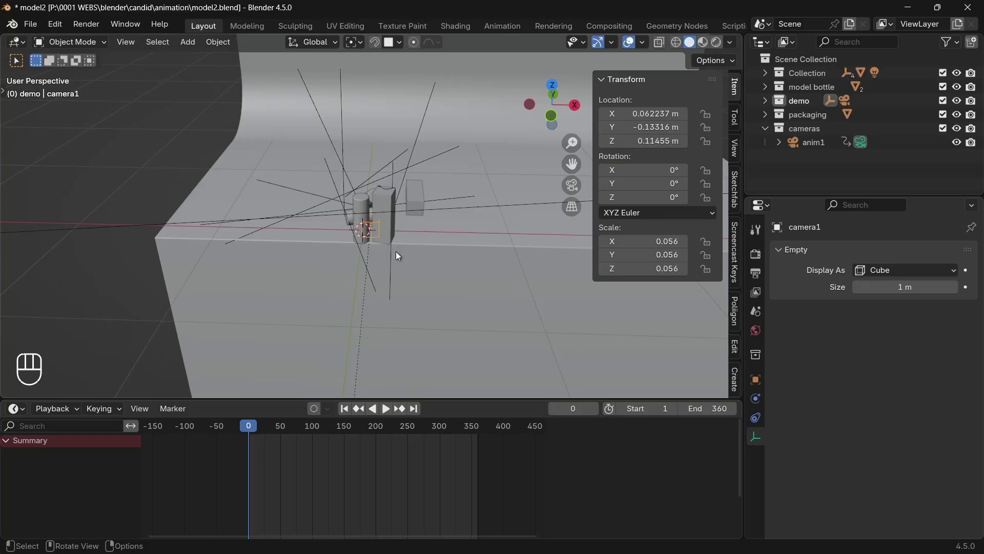
# Rotate camera1 on Y to about −15° at frame 60, then go to frame 1
pyautogui.press('g')
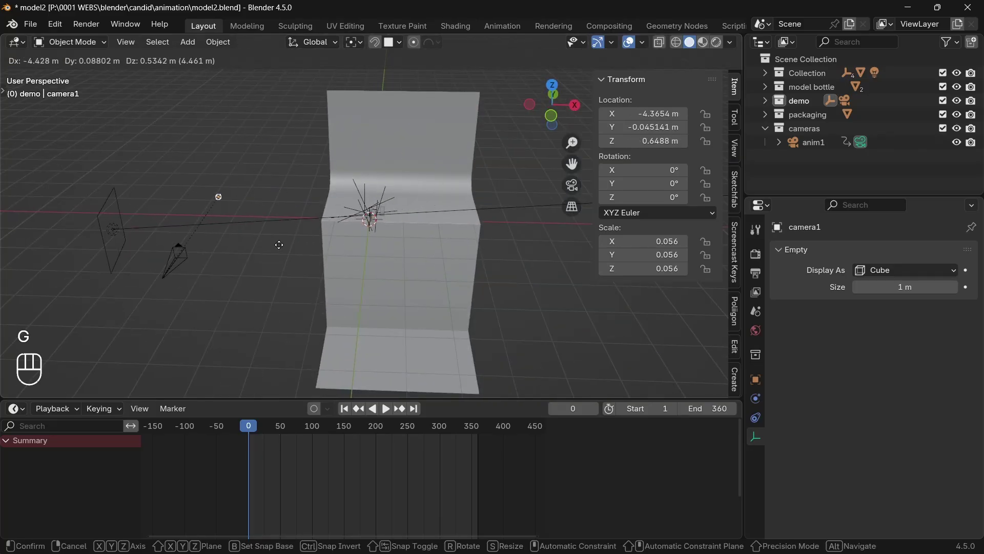
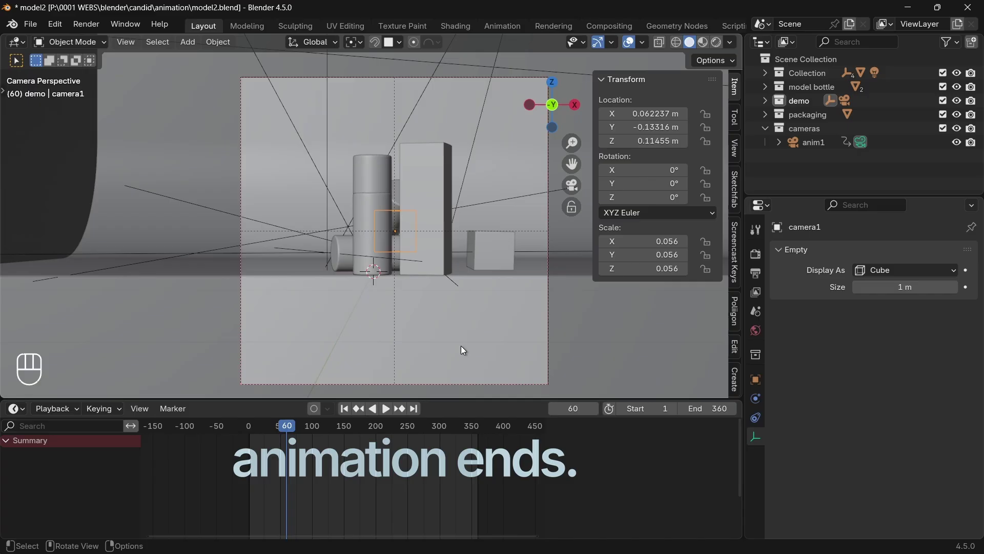
pyautogui.press('r')
pyautogui.press('y')
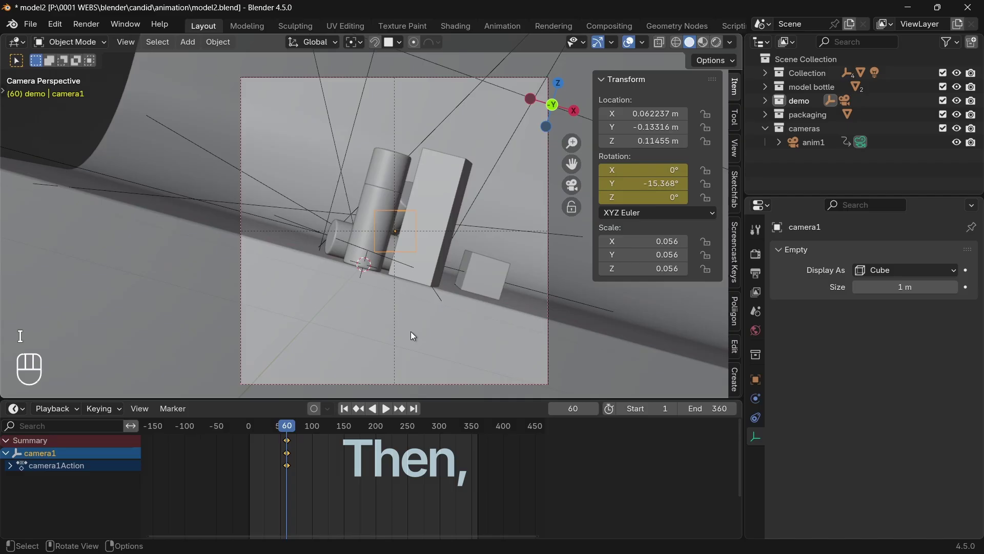
pyautogui.click(282, 432)
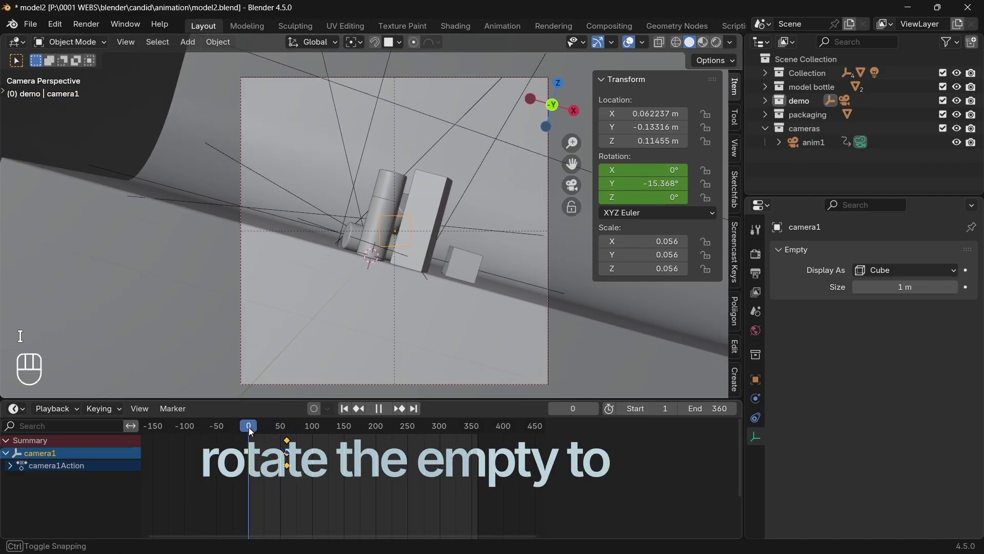
pyautogui.press('shift+Left')
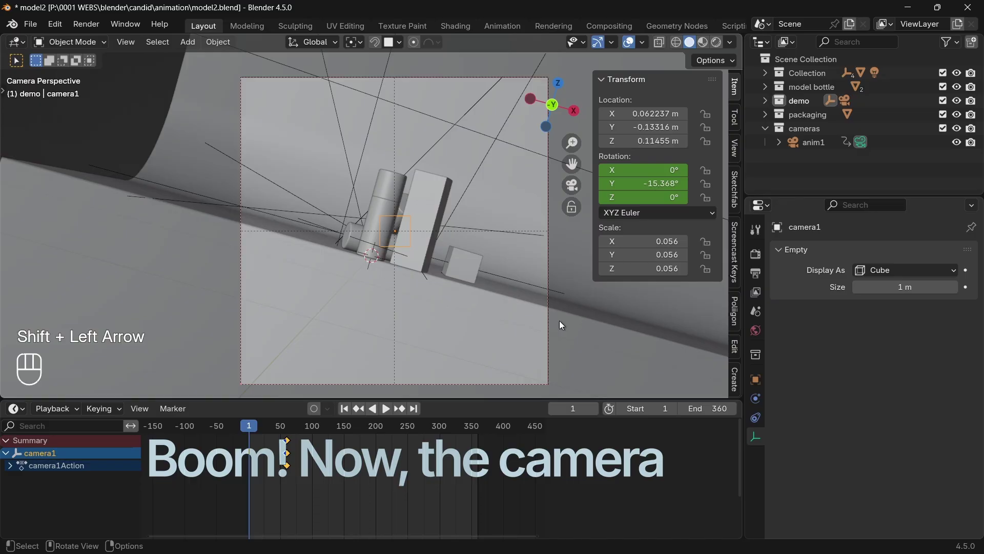
# Rotate camera1 on Y to −42° at frame 1, key it and preview the tilt in playback
pyautogui.press('r')
pyautogui.press('y')
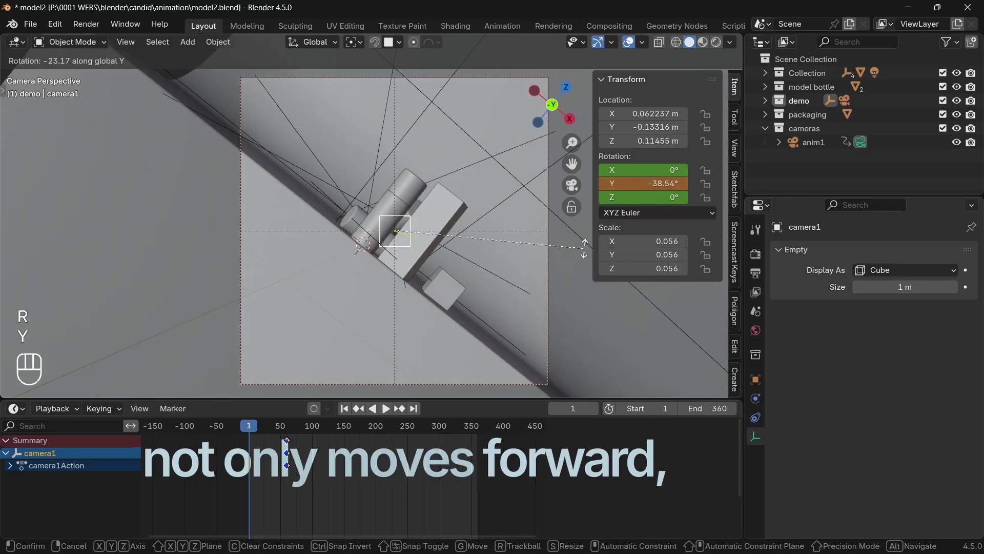
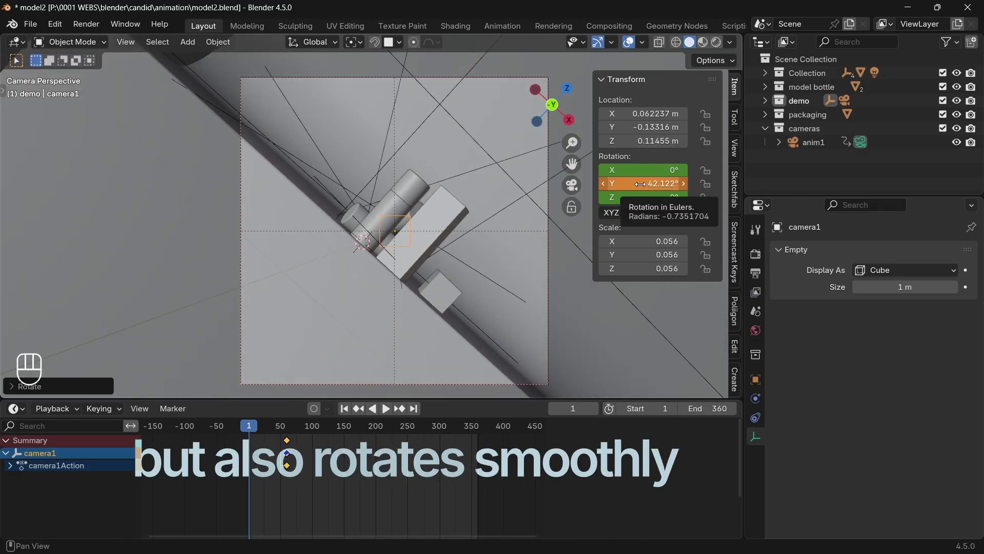
pyautogui.press('i')
pyautogui.press('space')
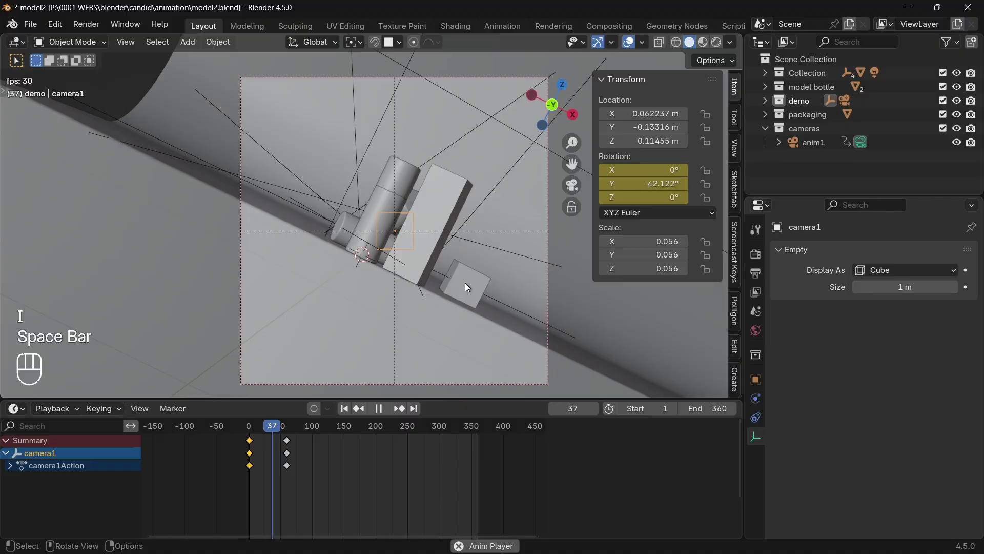
pyautogui.press('space')
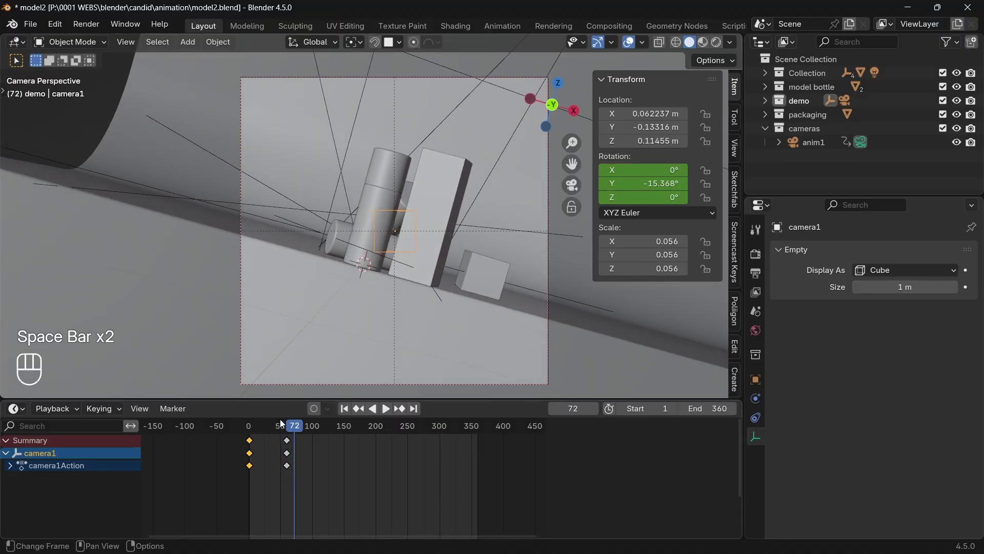
# Loop playback of the combined push-in and tilt shot several times to review it
pyautogui.press('space')
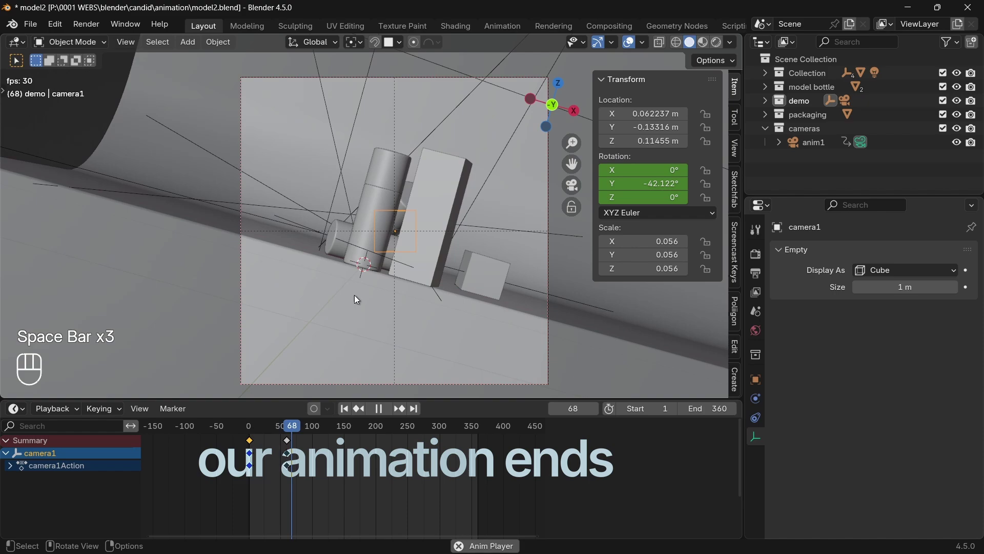
pyautogui.press('space')
pyautogui.press('space')
pyautogui.press('space')
pyautogui.press('space')
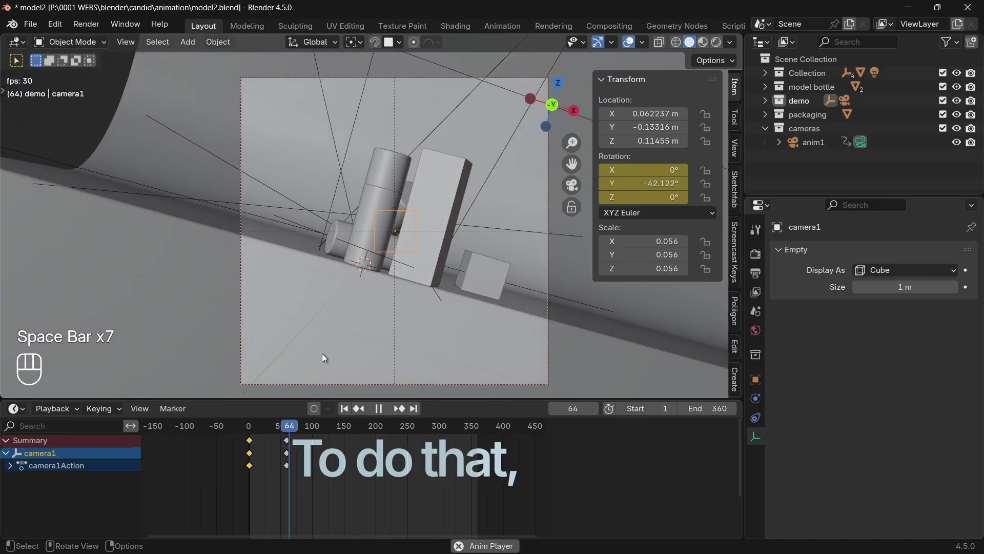
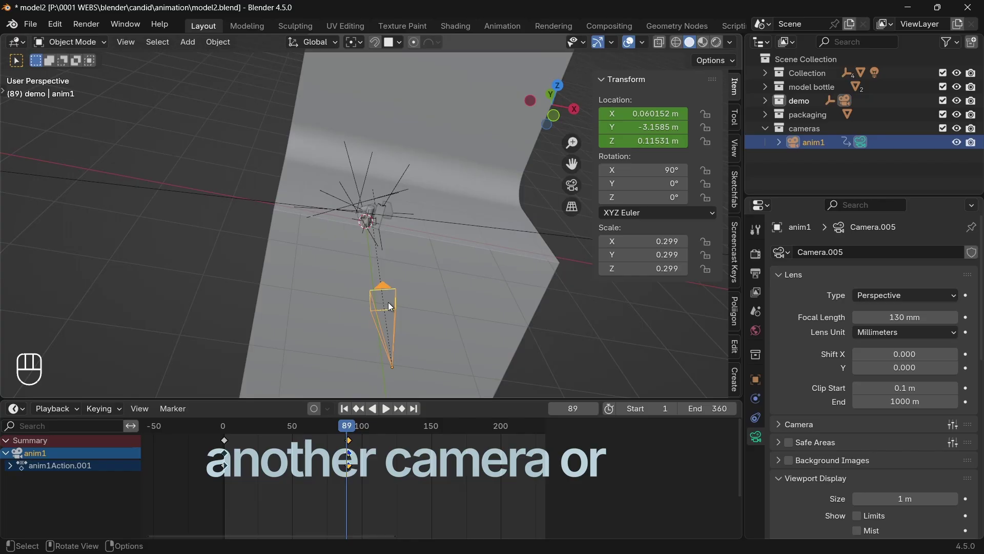
# Duplicate anim1 along X as anim1.001, clear its parent keeping transform and delete its keyframes
pyautogui.press('shift+d')
pyautogui.press('x')
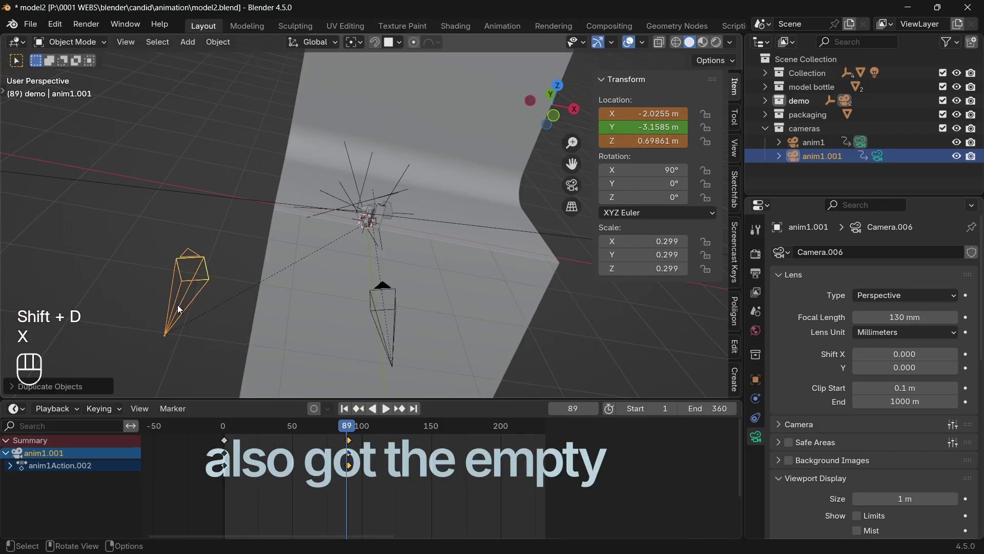
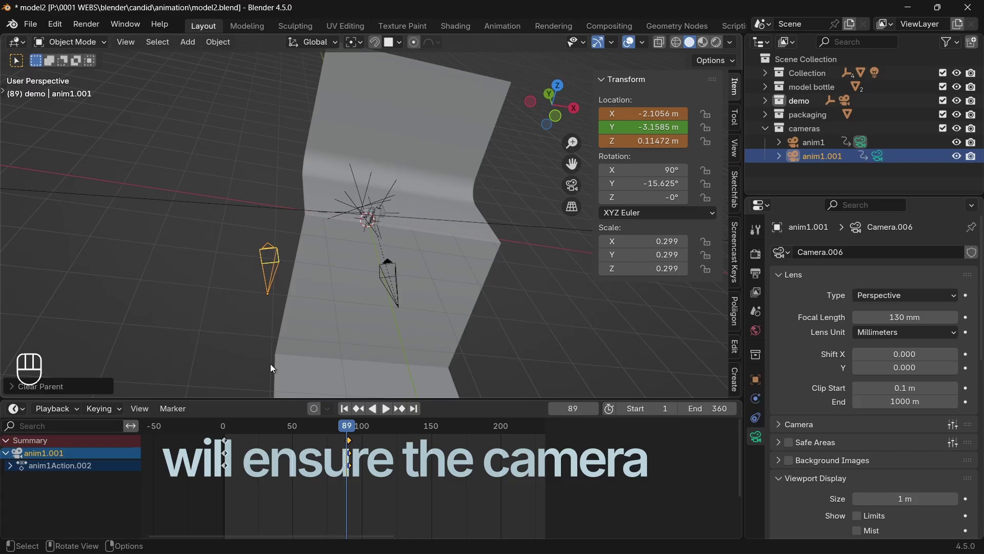
pyautogui.press('a')
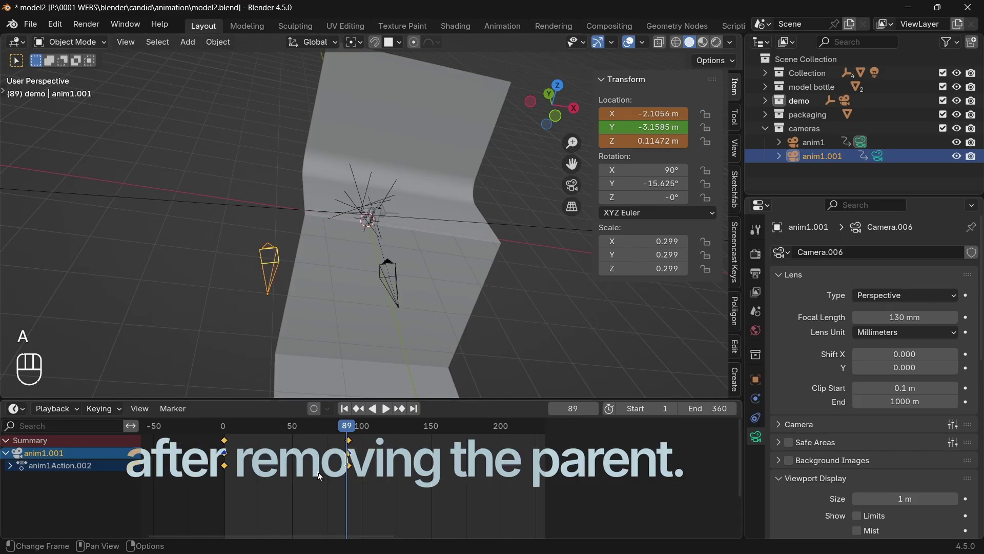
pyautogui.press('Delete')
# Reset anim1.001's rotation to zero and reposition it along X
pyautogui.middleClick(310, 357)
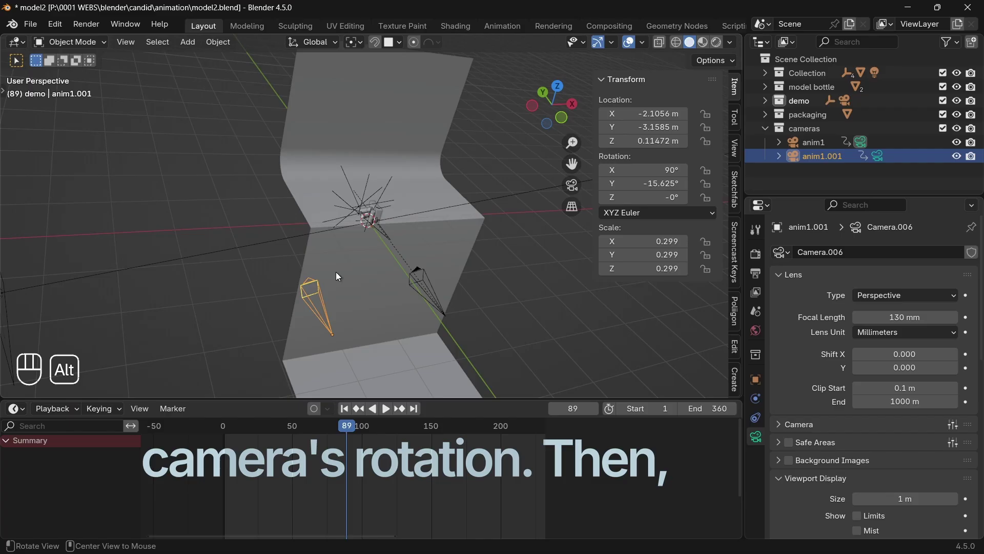
pyautogui.press('alt+r')
pyautogui.click(414, 390)
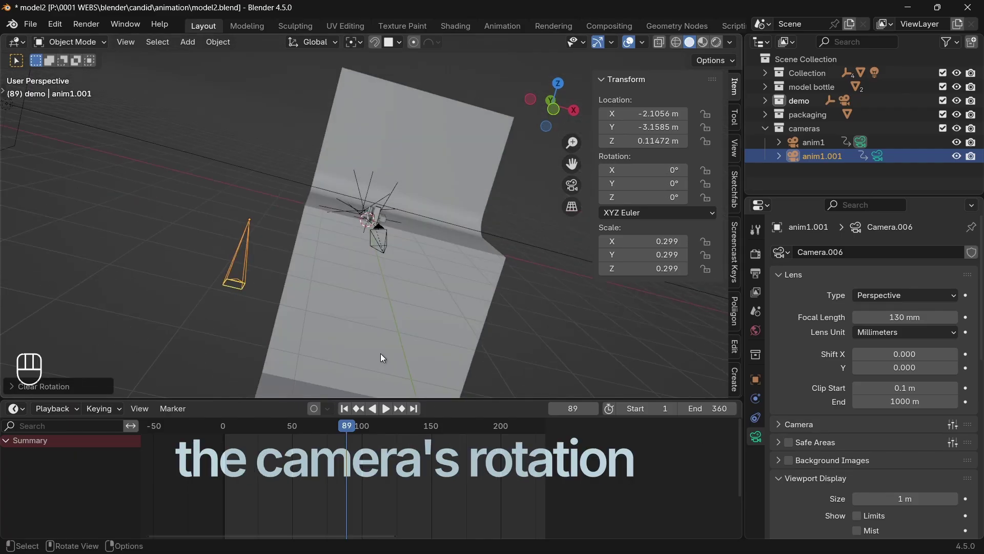
pyautogui.press('x')
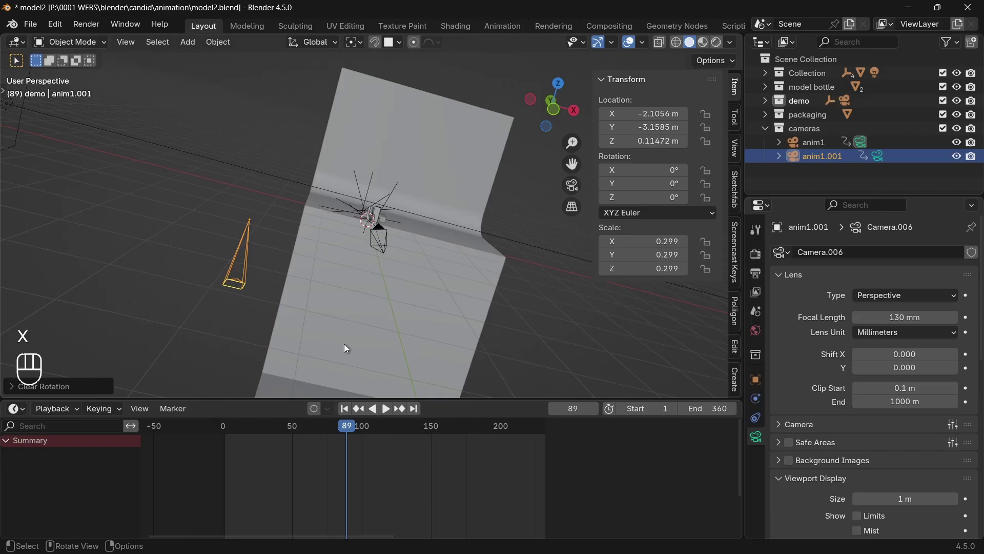
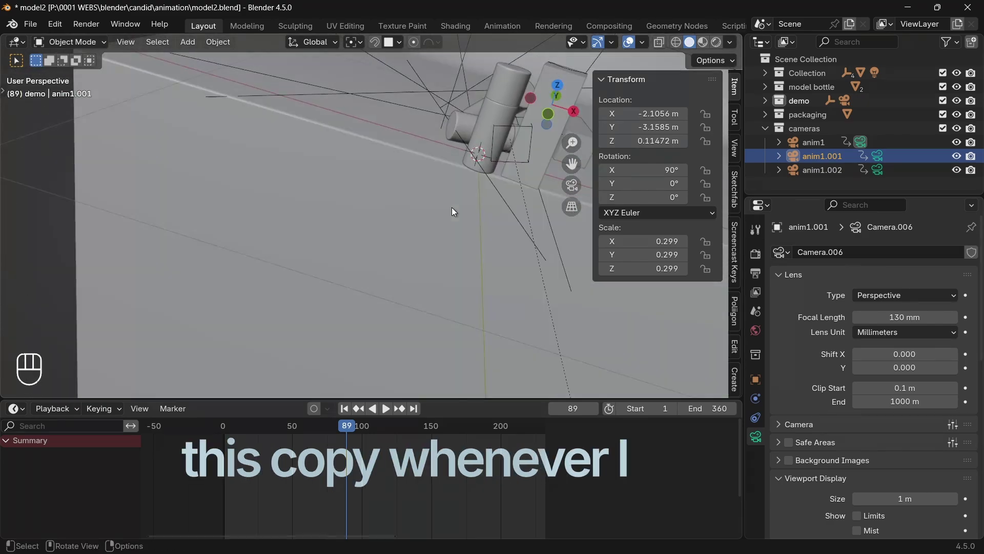
# Add the third camera anim1.002, select the camera1 empty and view the scene from the front
pyautogui.moveTo(458, 194); pyautogui.dragTo(398, 280)
pyautogui.click(400, 273)
pyautogui.middleClick(471, 323)
pyautogui.press('KP_1')
pyautogui.press('shift+a')
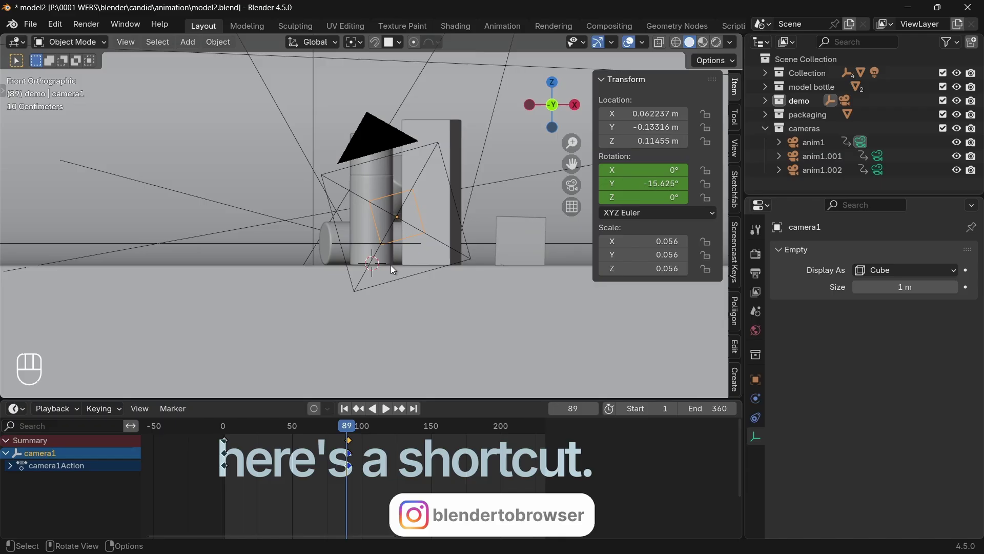
# Orbit to the cameras and select the second camera anim1.001
pyautogui.press('shift+s')
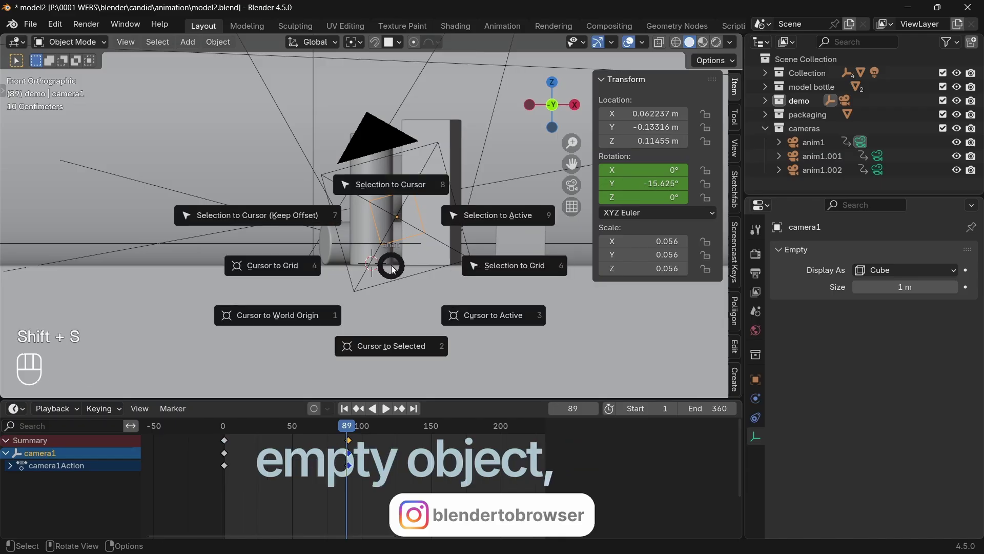
pyautogui.moveTo(387, 263); pyautogui.dragTo(424, 286)
pyautogui.moveTo(482, 308); pyautogui.dragTo(431, 287)
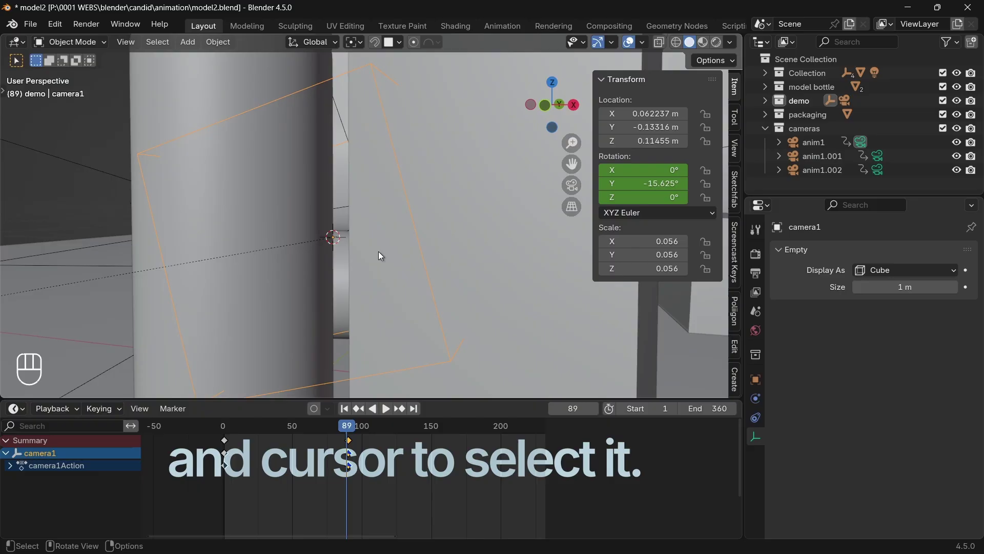
pyautogui.moveTo(332, 267); pyautogui.dragTo(393, 294)
pyautogui.middleClick(393, 295)
pyautogui.click(239, 292)
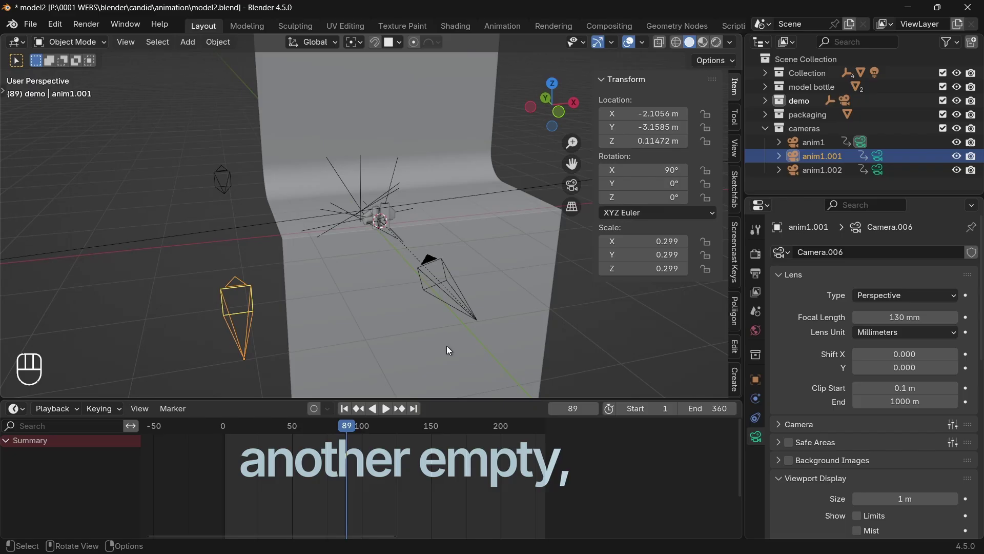
# Rotate anim1.001 around Z to −27.5° so it aims at the products
pyautogui.press('r')
pyautogui.press('z')
pyautogui.moveTo(369, 340); pyautogui.dragTo(370, 328)
pyautogui.press('KP_0')
pyautogui.middleClick(386, 331)
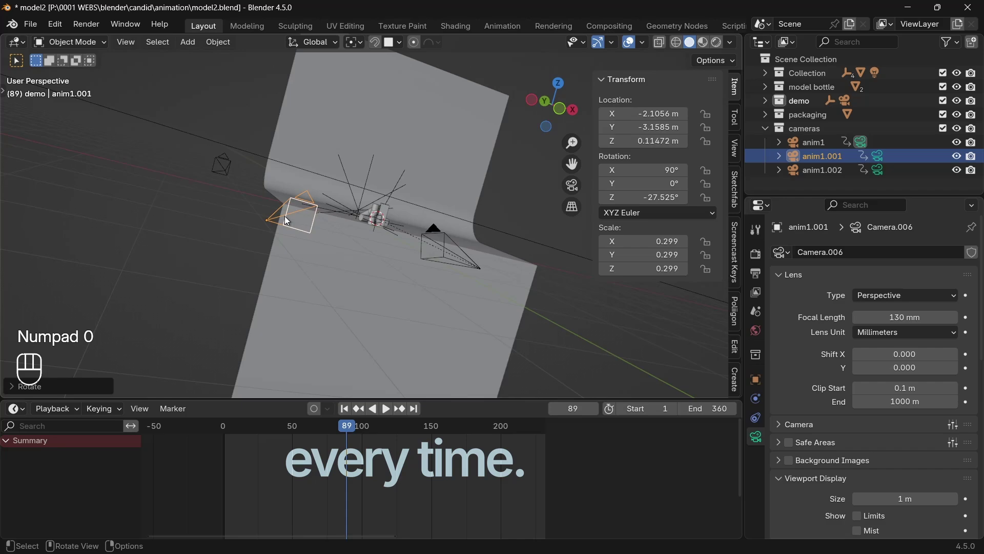
# Look through camera anim1.001 and raise it along Z to about 0.499 m
pyautogui.moveTo(305, 203); pyautogui.dragTo(248, 54)
pyautogui.press('r')
pyautogui.press('z')
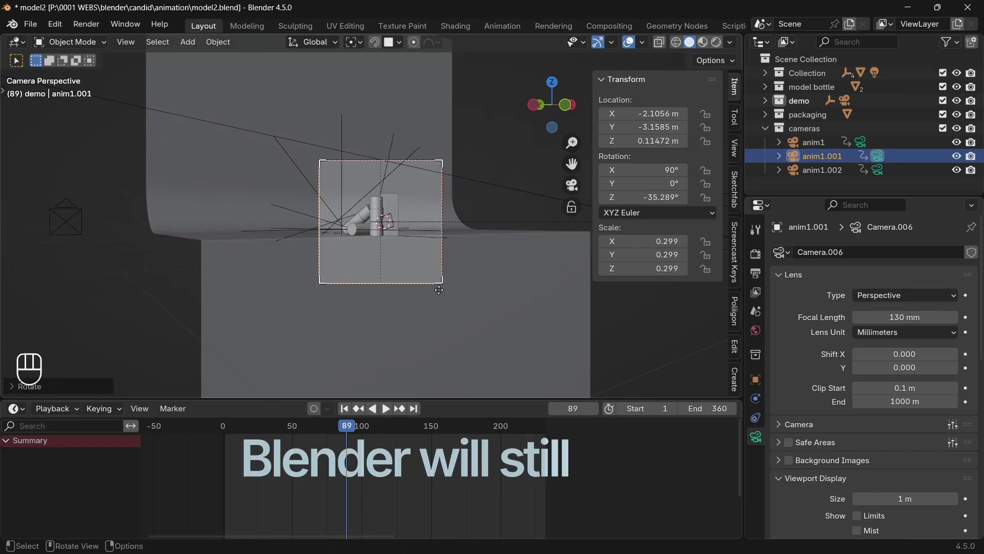
pyautogui.press('g')
pyautogui.press('z')
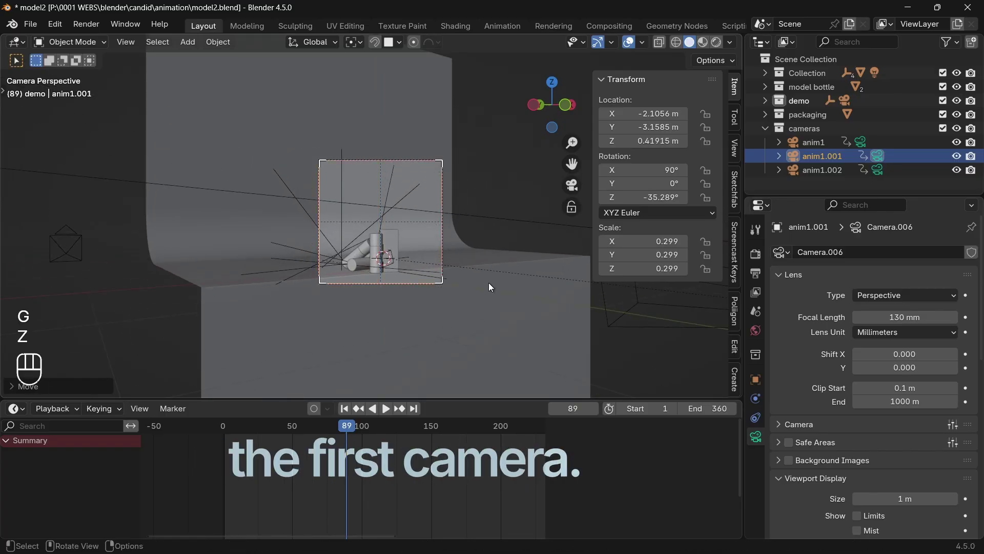
pyautogui.press('r')
# Tilt the camera down about its local X axis to roughly 84.6° and nudge its height and sideways position to centre the bottles
pyautogui.press('x')
pyautogui.press('x')
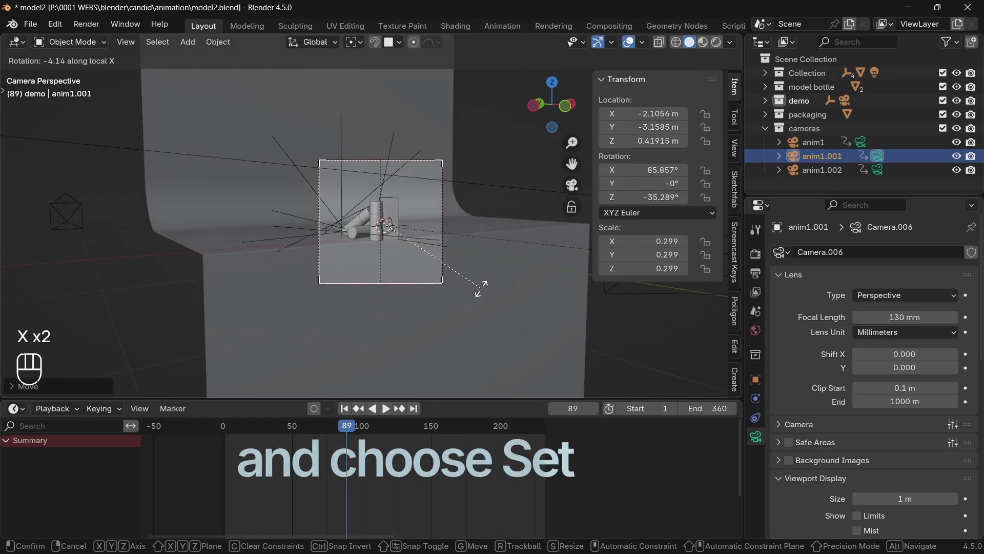
pyautogui.press('g')
pyautogui.press('z')
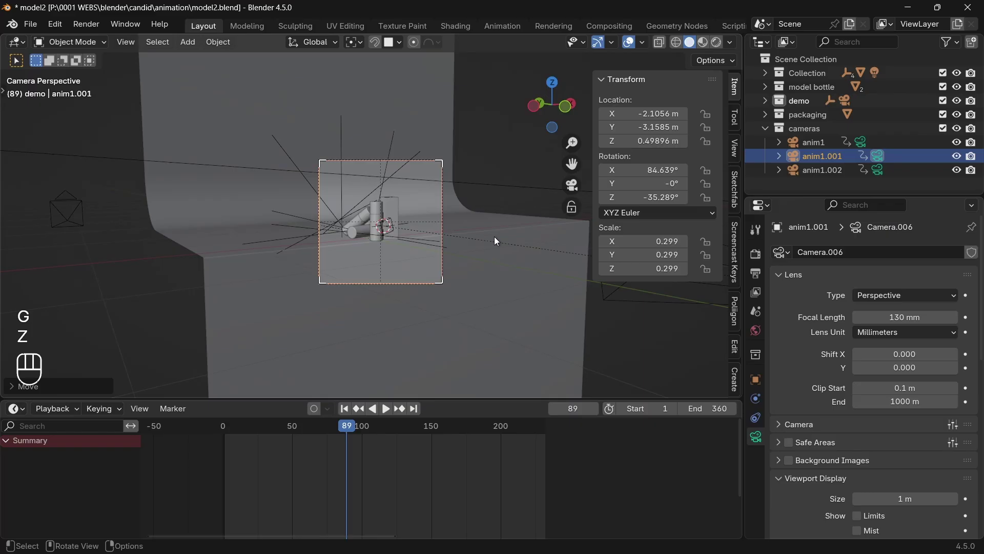
pyautogui.press('g')
pyautogui.press('x')
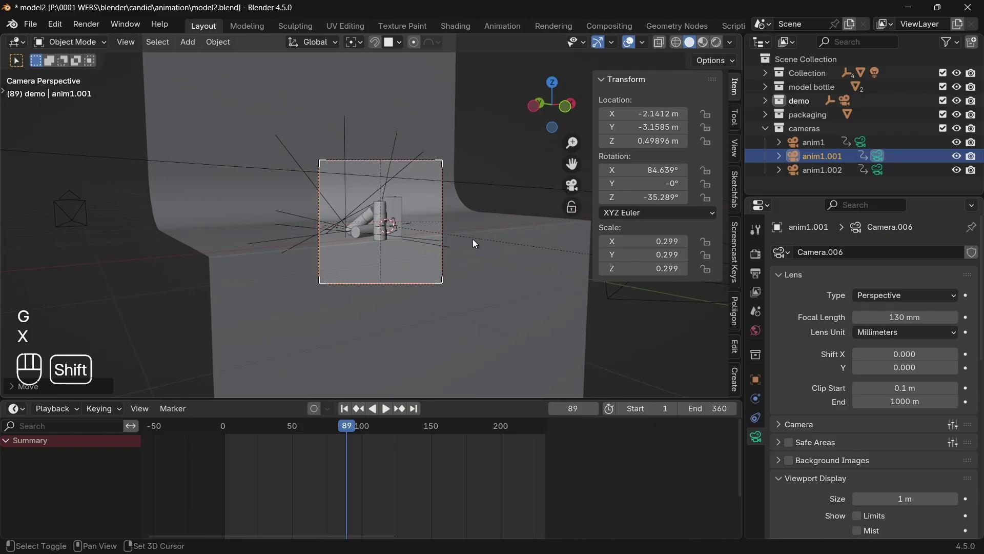
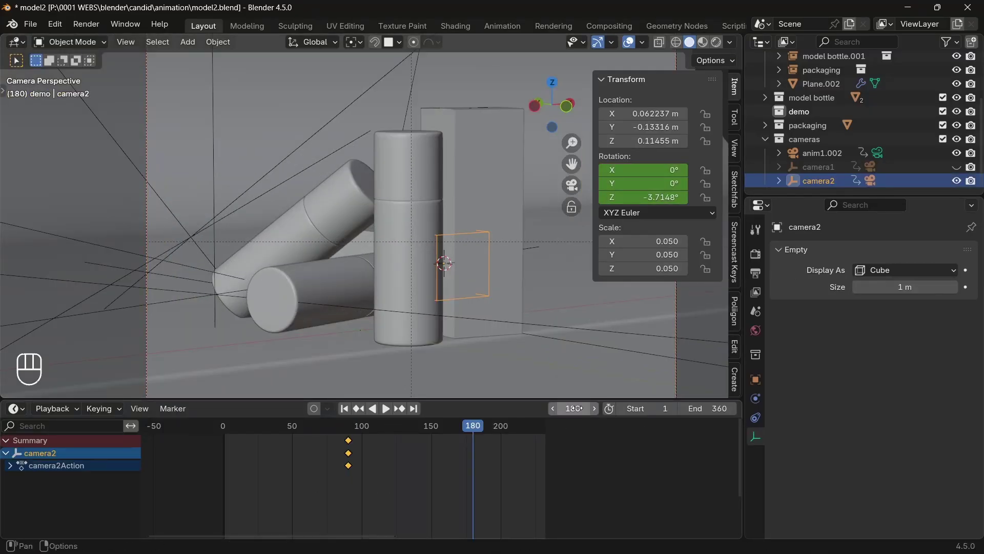
# Rotate the camera2 empty about Z at frame 180, keyframe it, and preview the turn in playback
pyautogui.press('r')
pyautogui.press('z')
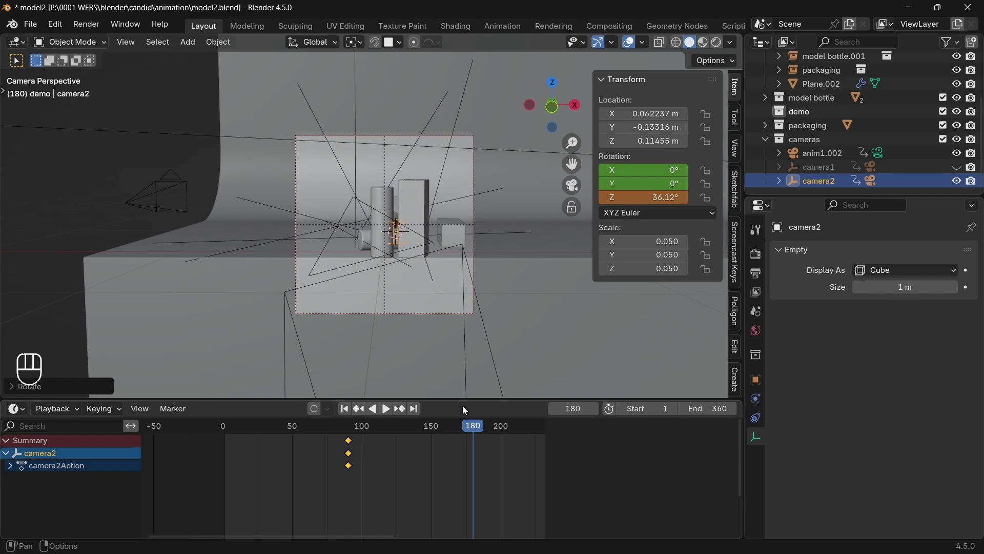
pyautogui.press('i')
pyautogui.press('space')
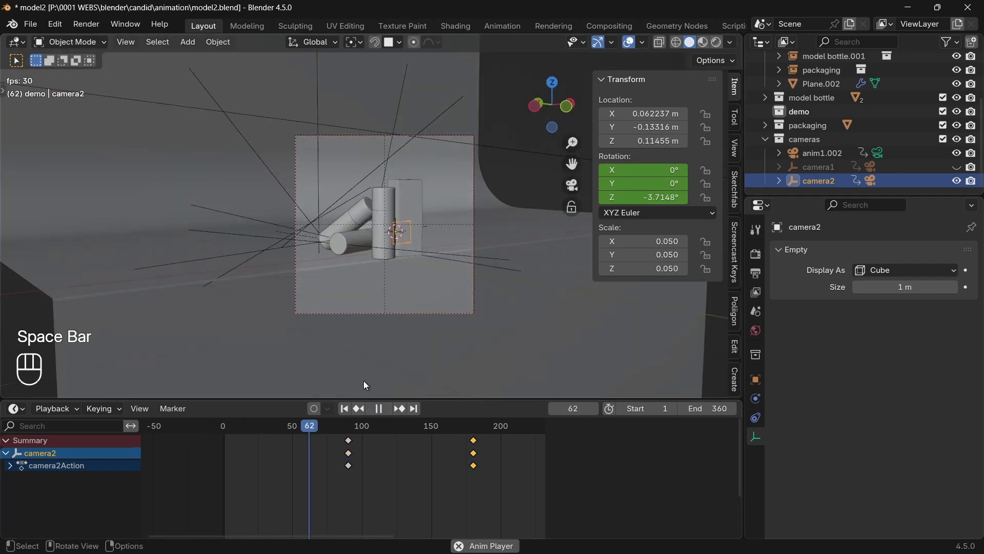
pyautogui.press('space')
# Scrub the timeline around frame 180 and stretch Plane.002 along X to about 3.347 scale
pyautogui.click(455, 427)
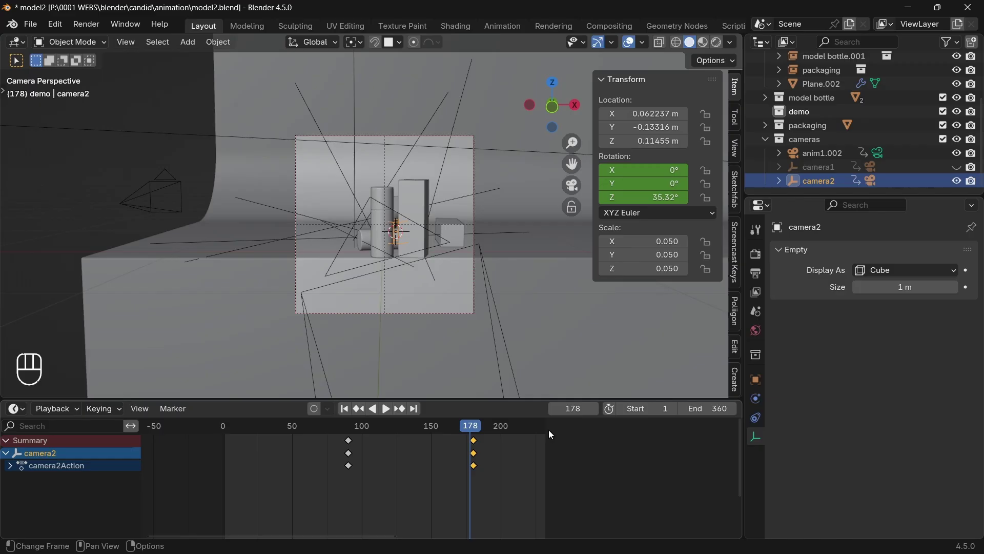
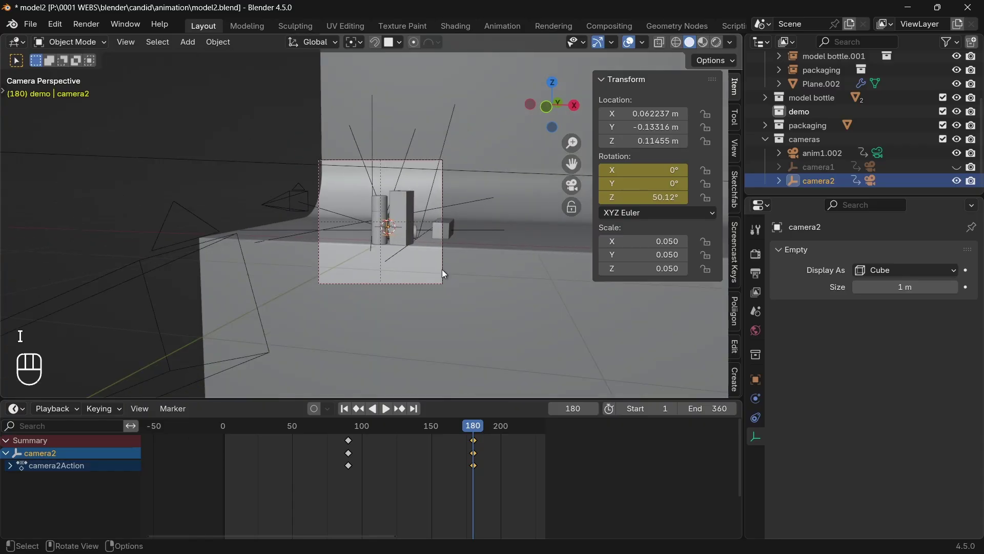
pyautogui.moveTo(476, 431); pyautogui.dragTo(418, 432)
pyautogui.click(488, 329)
pyautogui.press('s')
pyautogui.press('x')
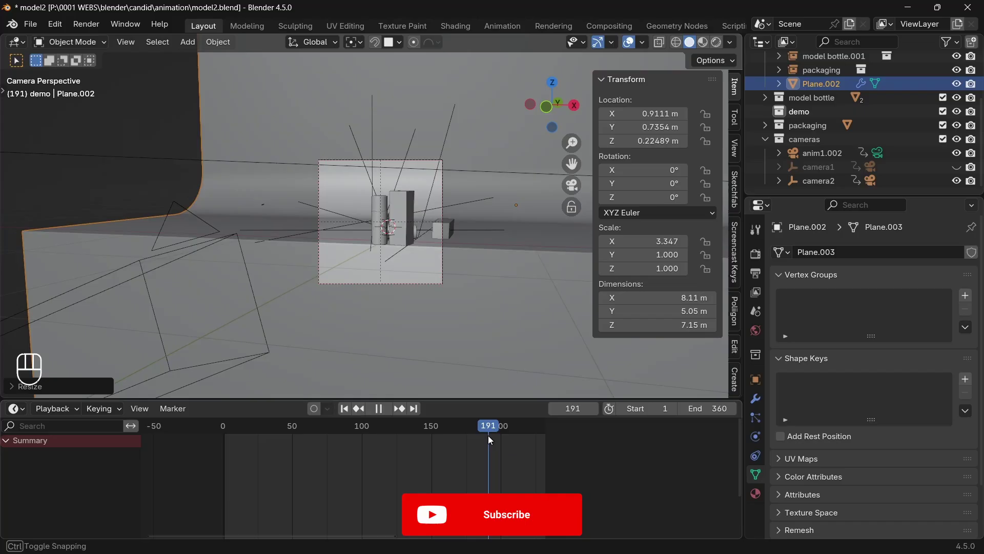
# Add a timeline marker at frame 90 and bind camera anim2 to it
pyautogui.middleClick(443, 364)
pyautogui.moveTo(426, 340); pyautogui.dragTo(386, 365)
pyautogui.click(541, 288)
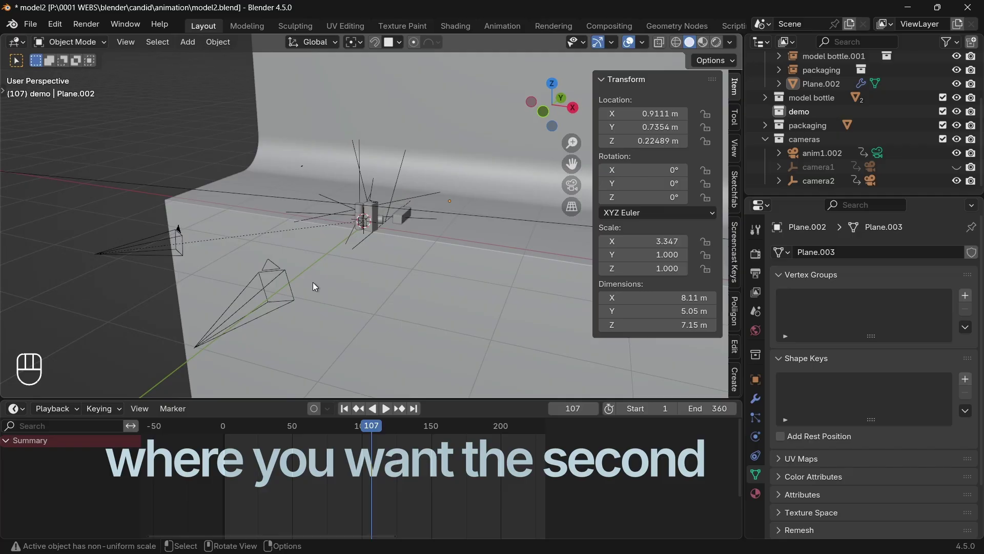
pyautogui.click(270, 274)
pyautogui.moveTo(370, 431); pyautogui.dragTo(280, 436)
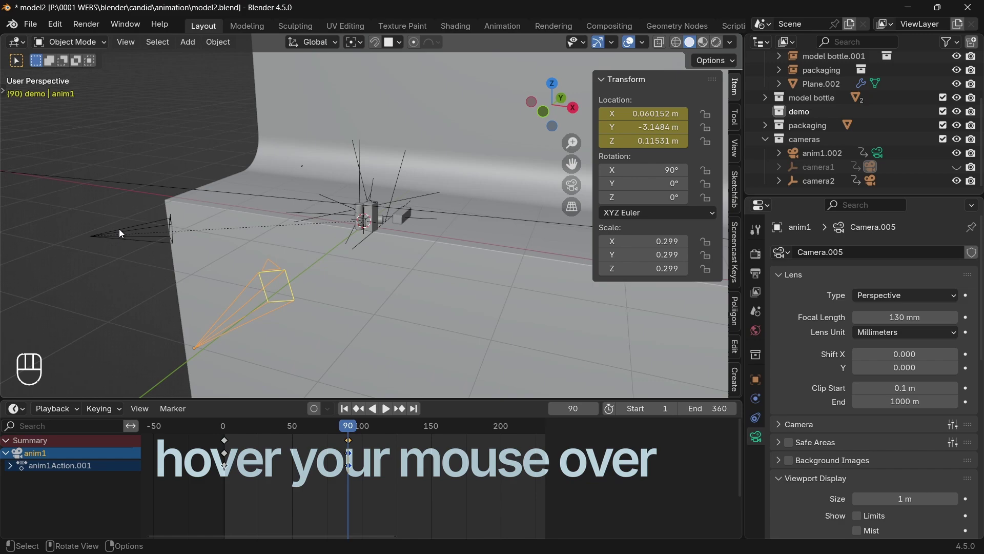
pyautogui.click(132, 231)
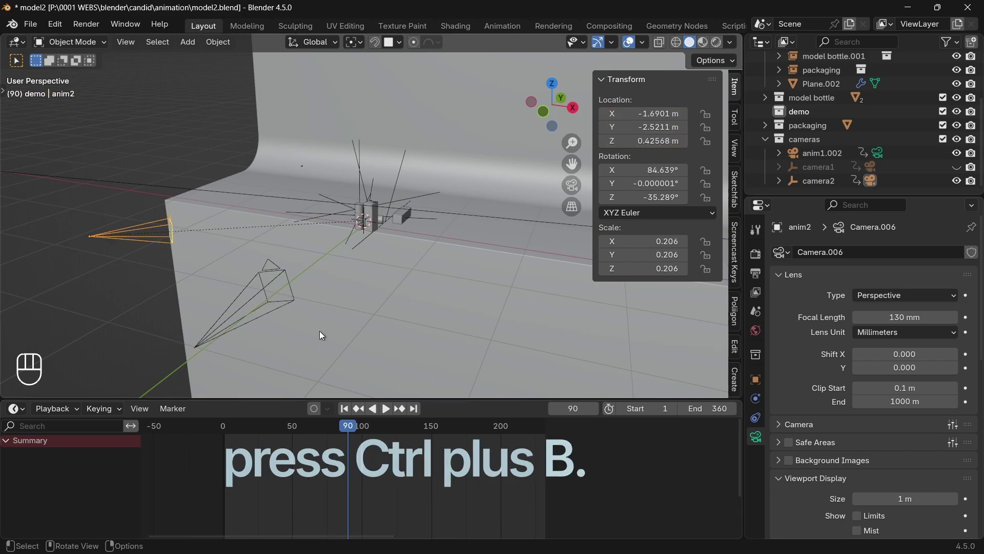
pyautogui.press('ctrl+b')
pyautogui.click(322, 336)
pyautogui.press('ctrl+b')
# Add a marker at frame 1 and bind camera anim1 to it
pyautogui.moveTo(348, 424); pyautogui.dragTo(282, 433)
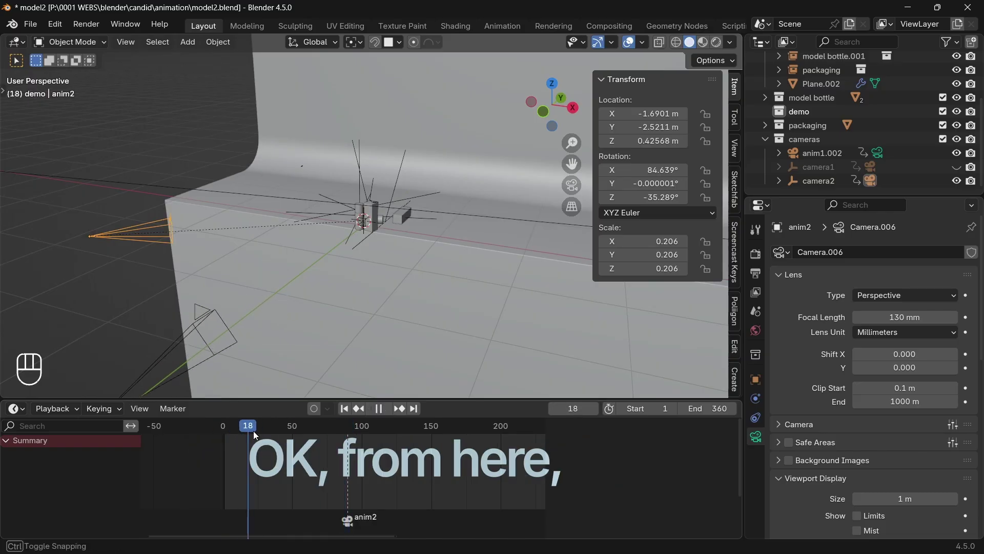
pyautogui.press('KP_0')
pyautogui.moveTo(293, 430); pyautogui.dragTo(286, 361)
pyautogui.press('shift+Left')
pyautogui.middleClick(354, 339)
pyautogui.click(486, 247)
pyautogui.press('ctrl+b')
pyautogui.click(394, 429)
pyautogui.press('ctrl+b')
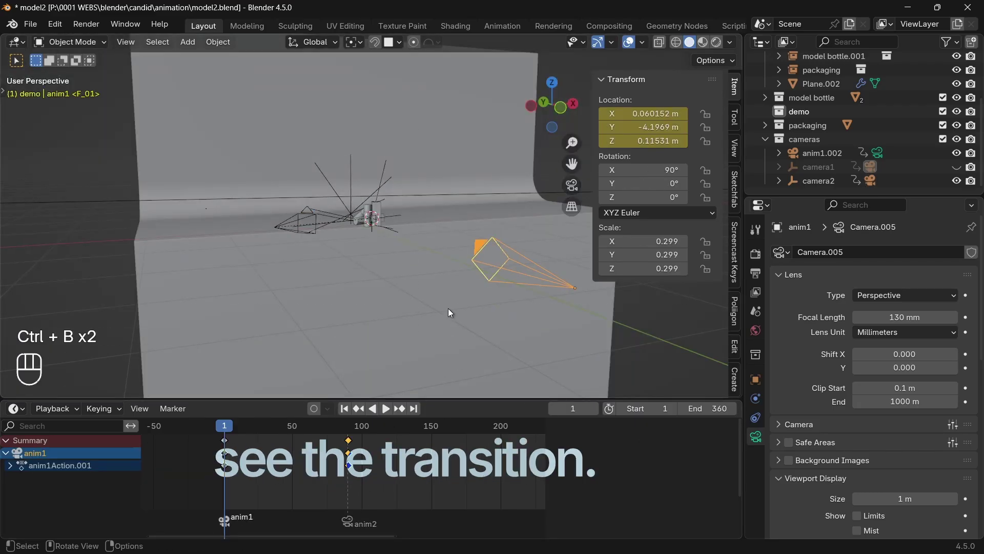
# Play the animation through the active camera to watch the view switch from anim1 to anim2
pyautogui.press('KP_0')
pyautogui.press('space')
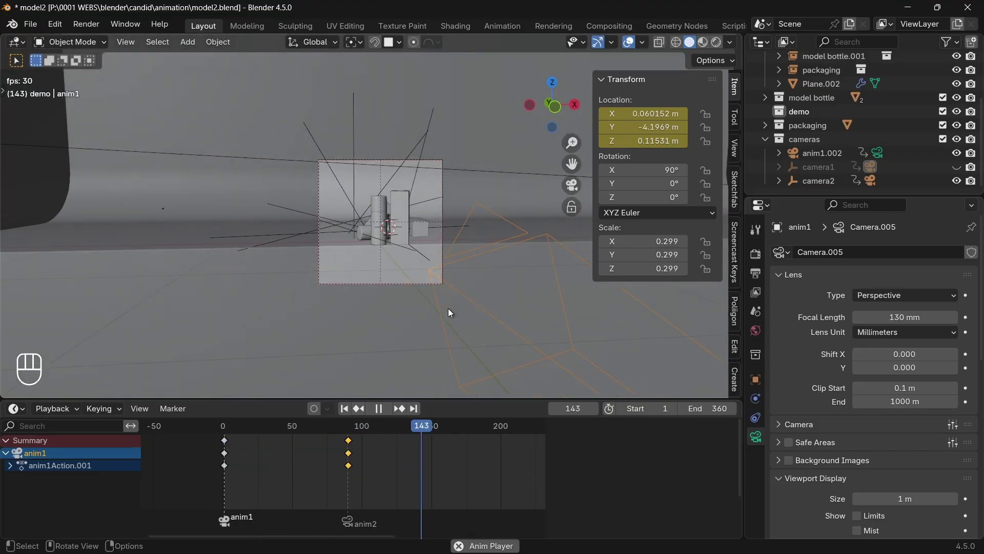
pyautogui.press('space')
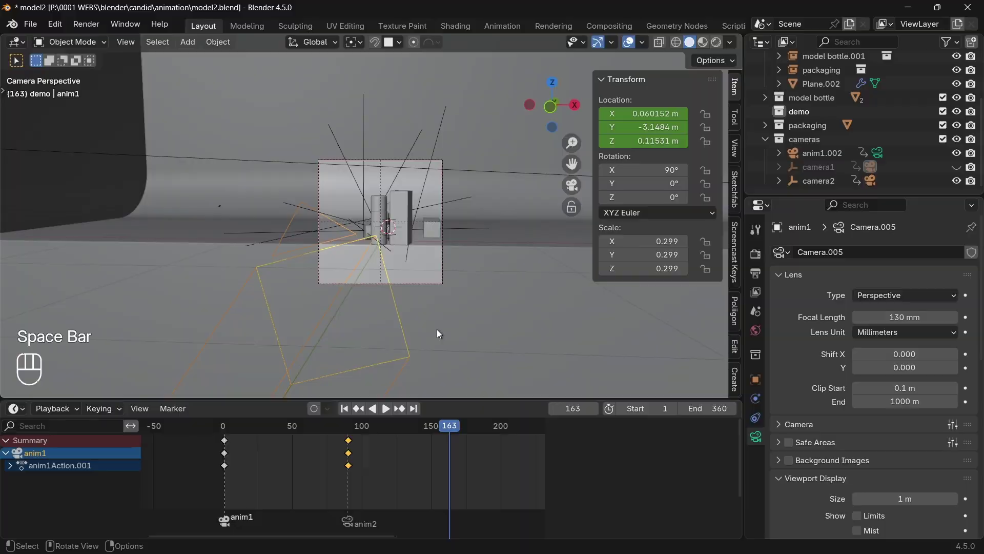
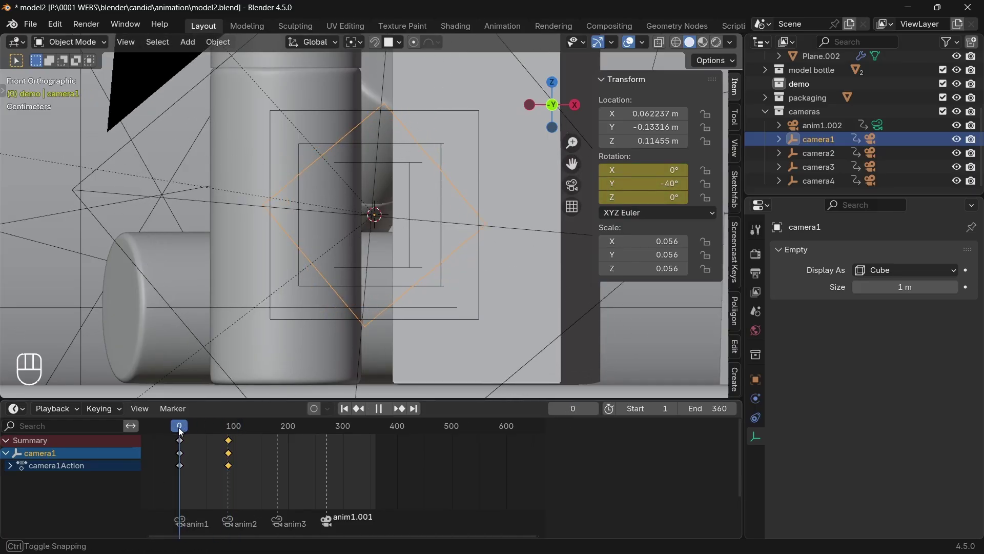
# Play the animation to watch the shot cut between camera rigs, then select the camera2 empty to review its keys
pyautogui.press('Right')
pyautogui.click(812, 159)
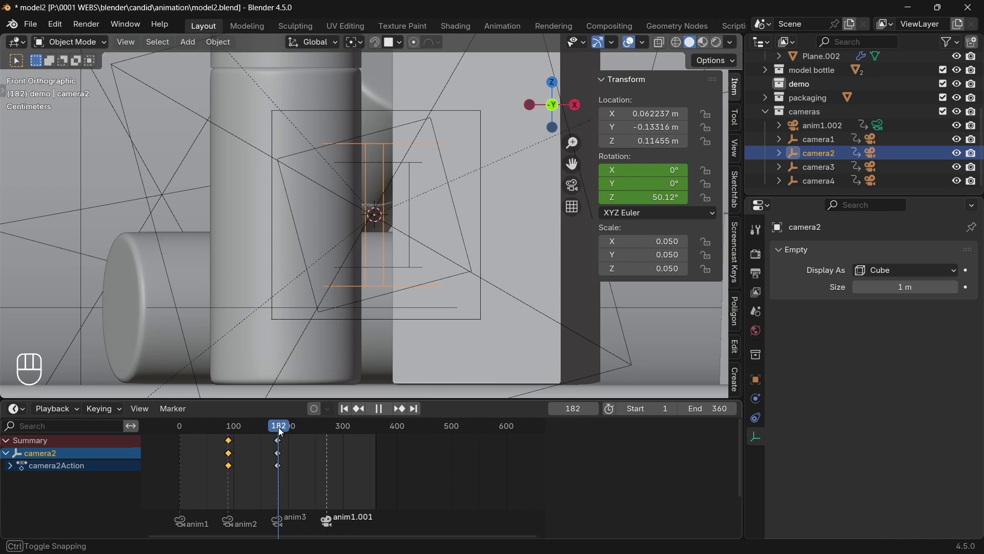